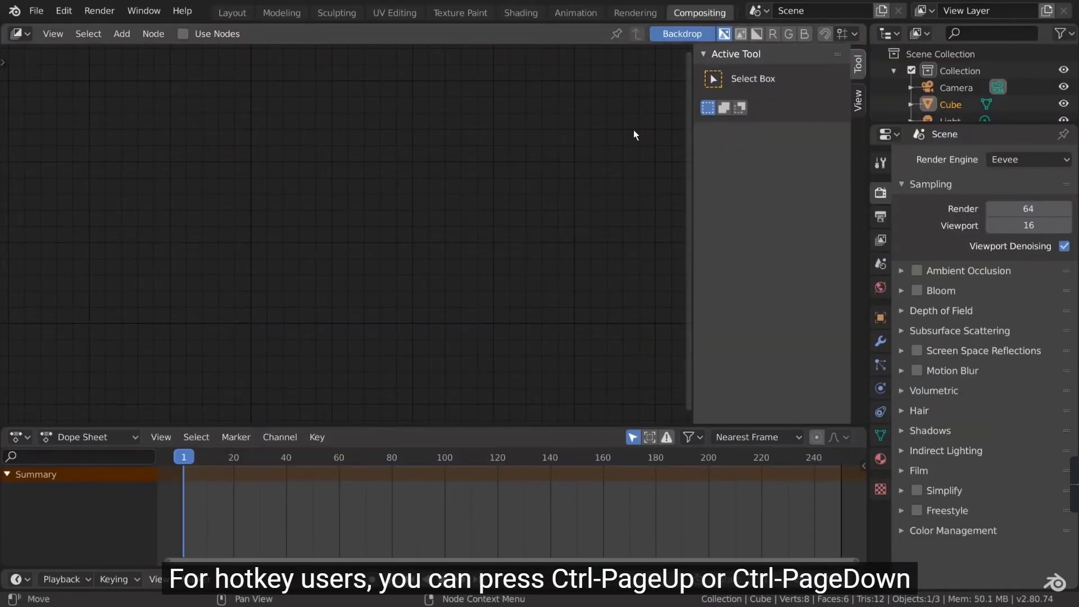
# Cycle through the Compositing and Modeling workspaces and land on Layout with the cube.
pyautogui.press('ctrl+Page_Down')
pyautogui.click(637, 132)
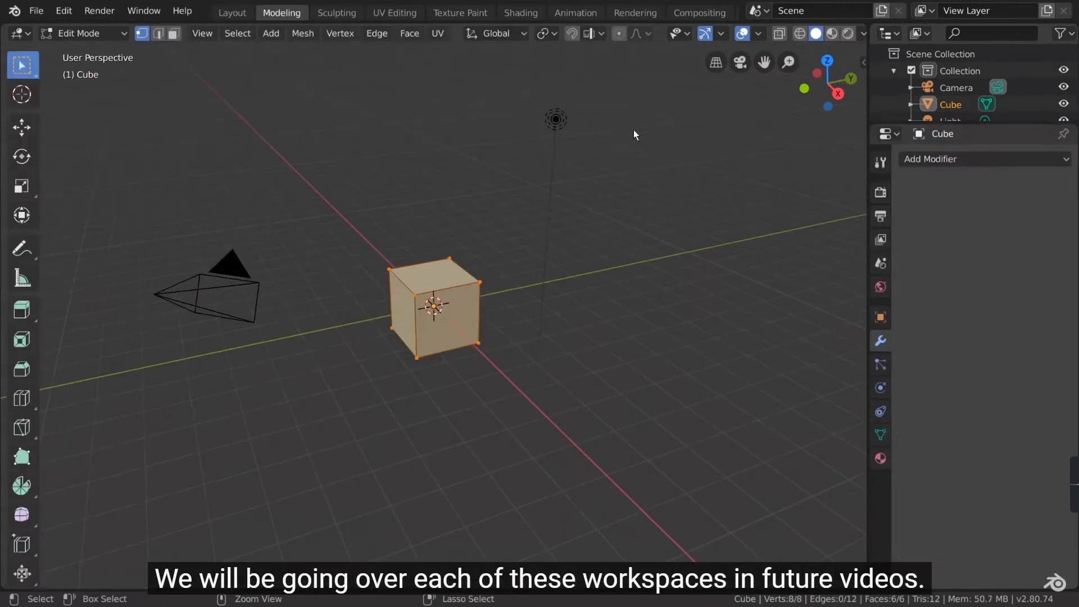
pyautogui.press('ctrl+Page_Down')
pyautogui.press('ctrl+Page_Up')
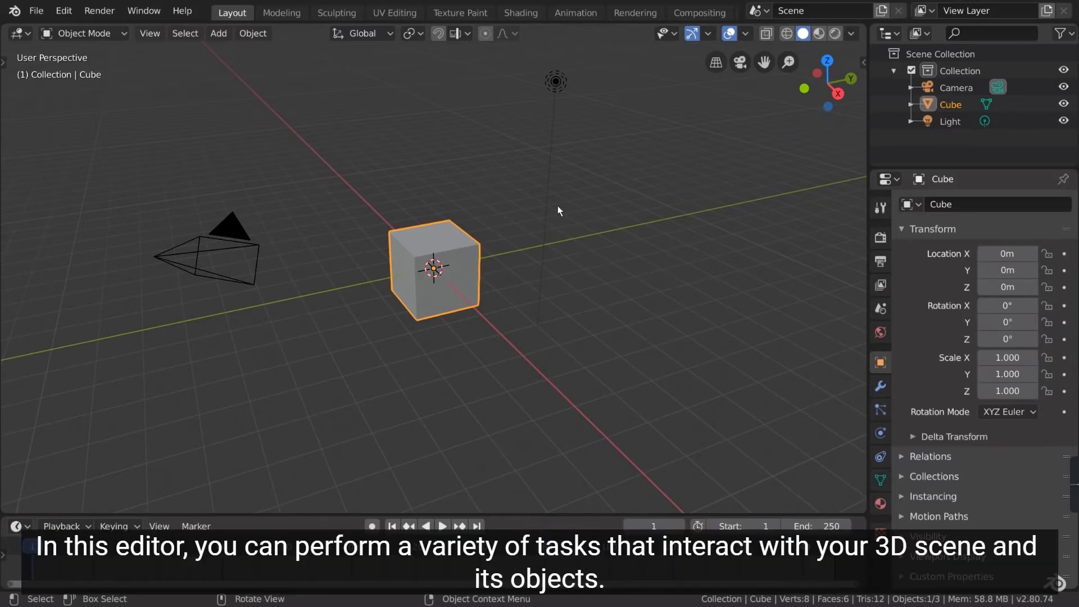
pyautogui.click(555, 185)
pyautogui.click(478, 265)
pyautogui.click(239, 235)
pyautogui.click(417, 248)
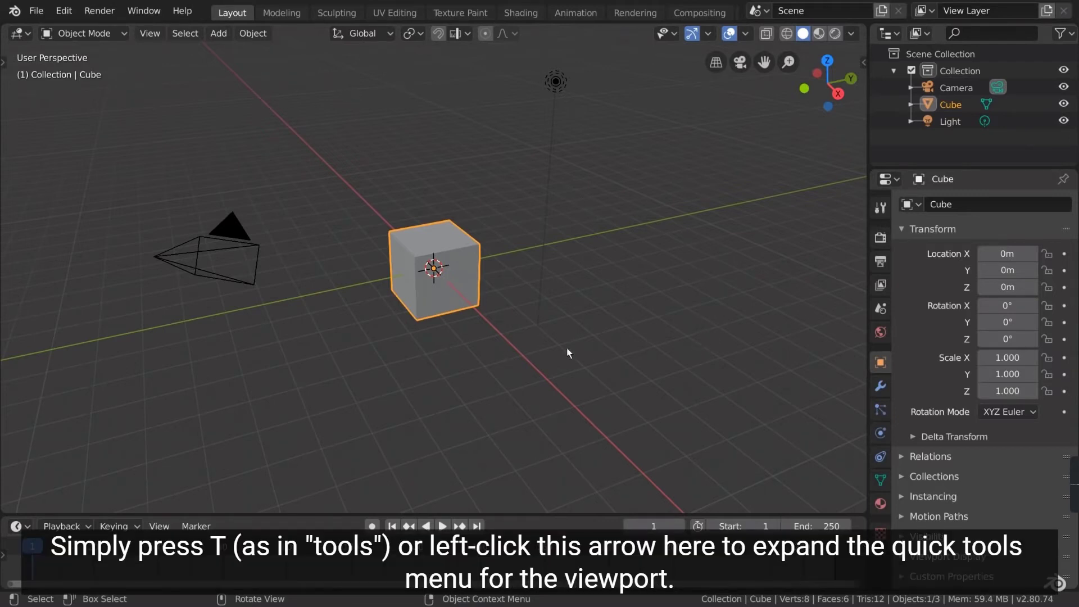
# Show and hide the viewport toolbar, then bring up the labeled quick Tools menu.
pyautogui.press('t')
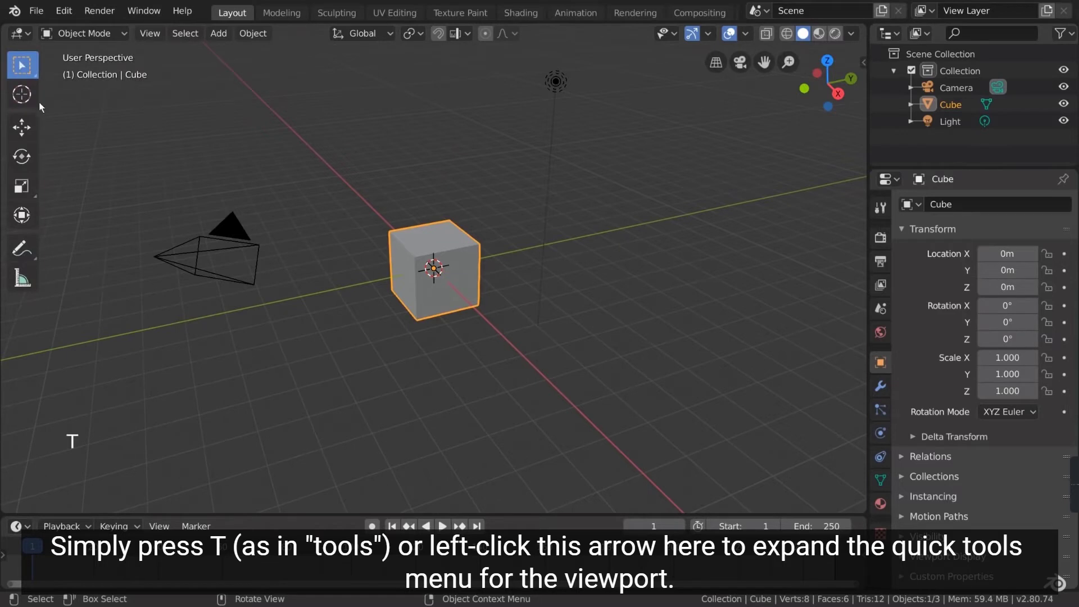
pyautogui.press('t')
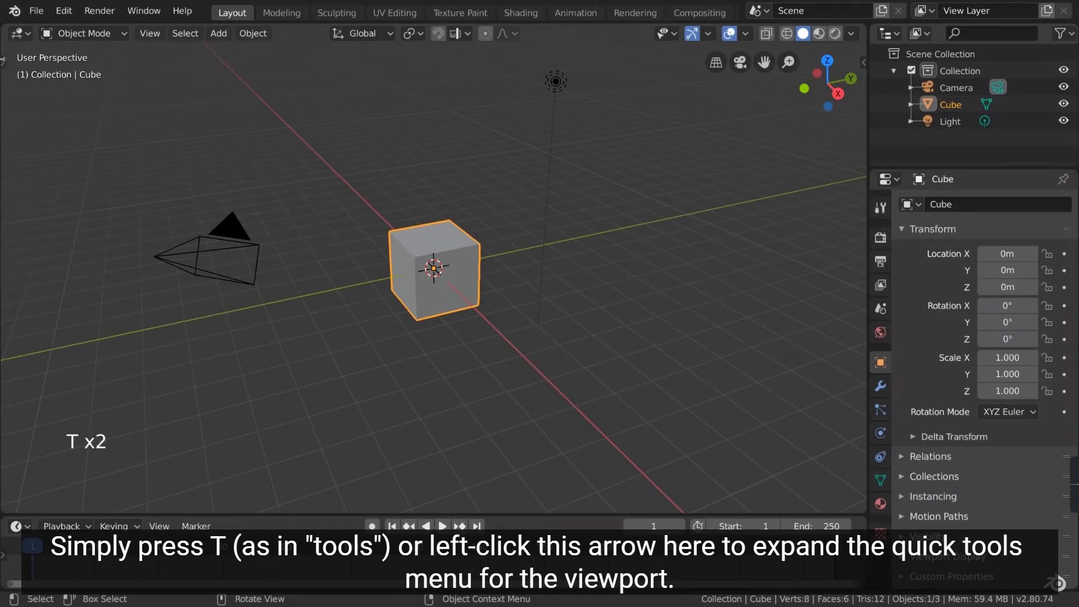
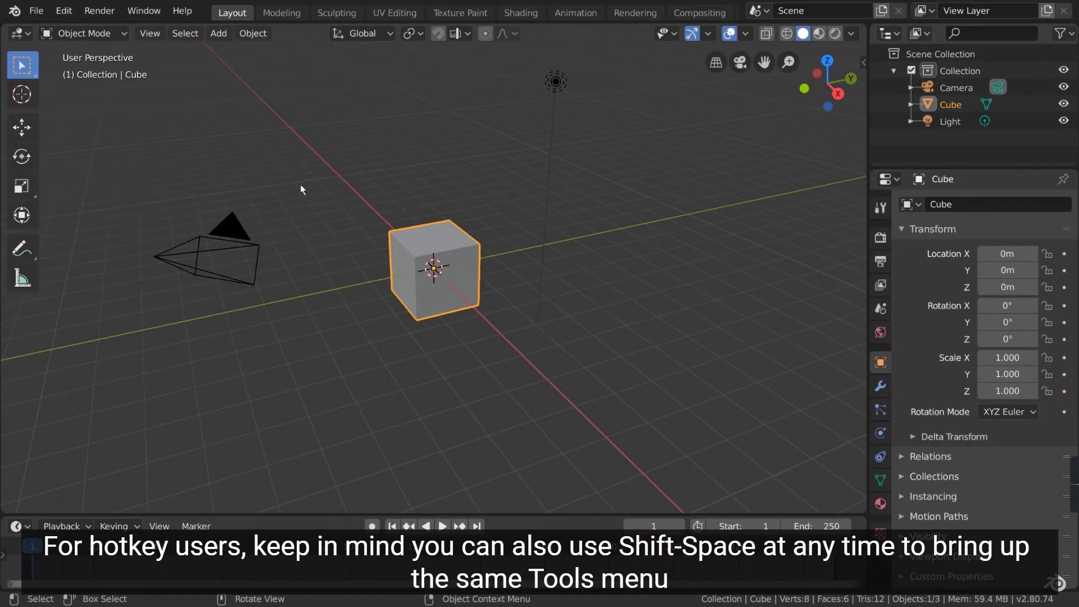
pyautogui.press('shift+space')
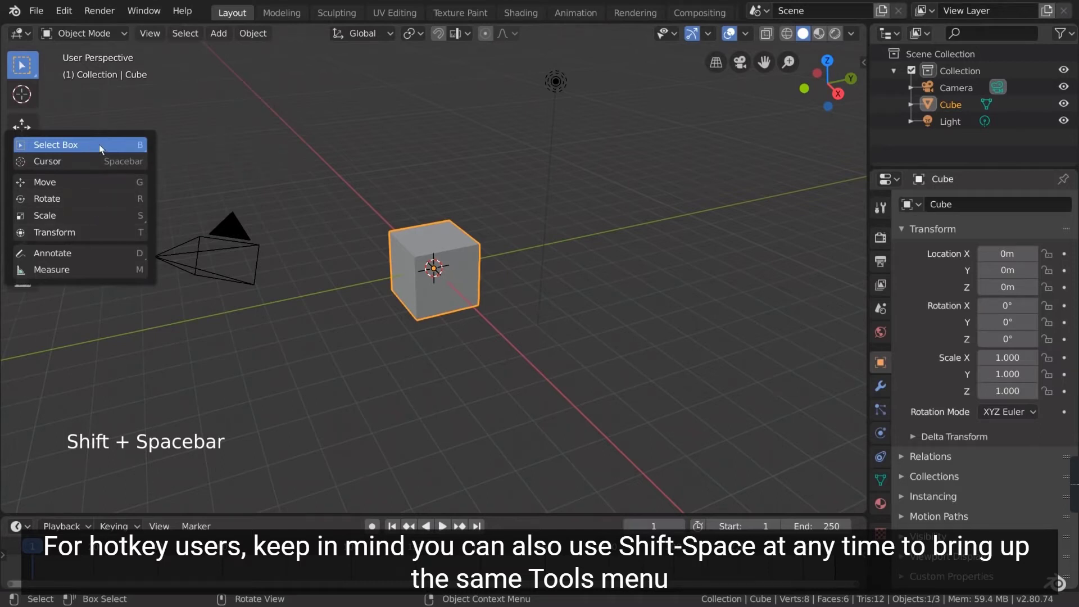
pyautogui.press('shift+space')
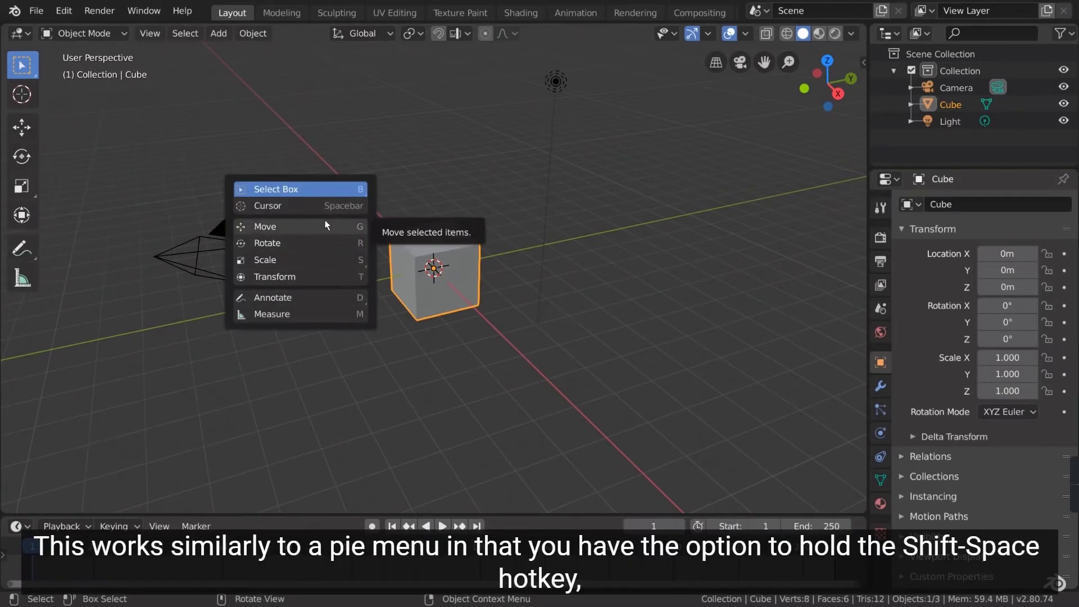
# Make Scale, then Move, the active tool via the quick Tools menu.
pyautogui.press('shift+space')
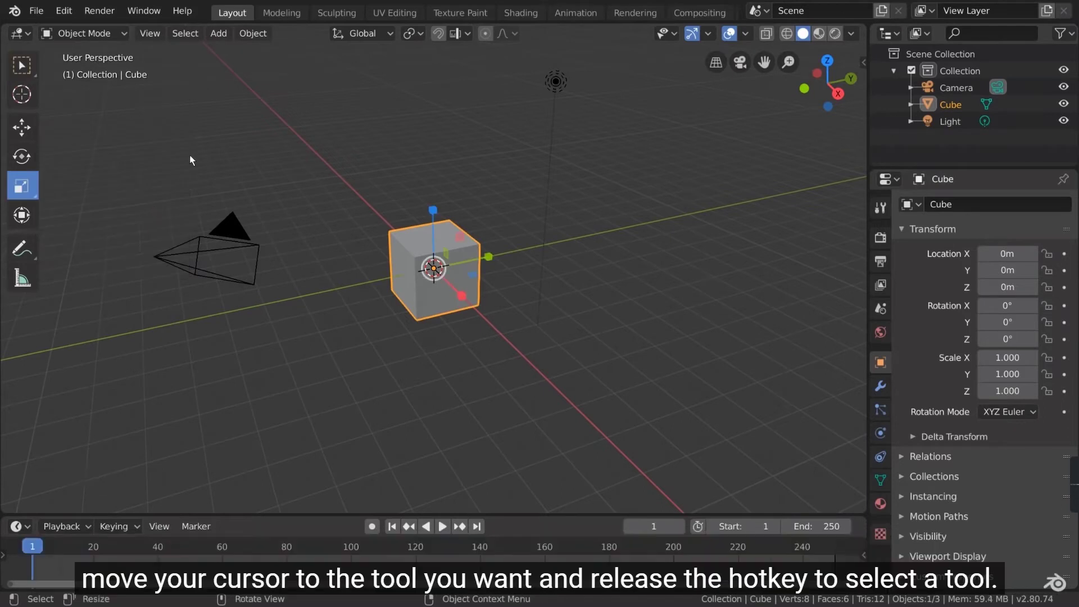
pyautogui.press('shift+space')
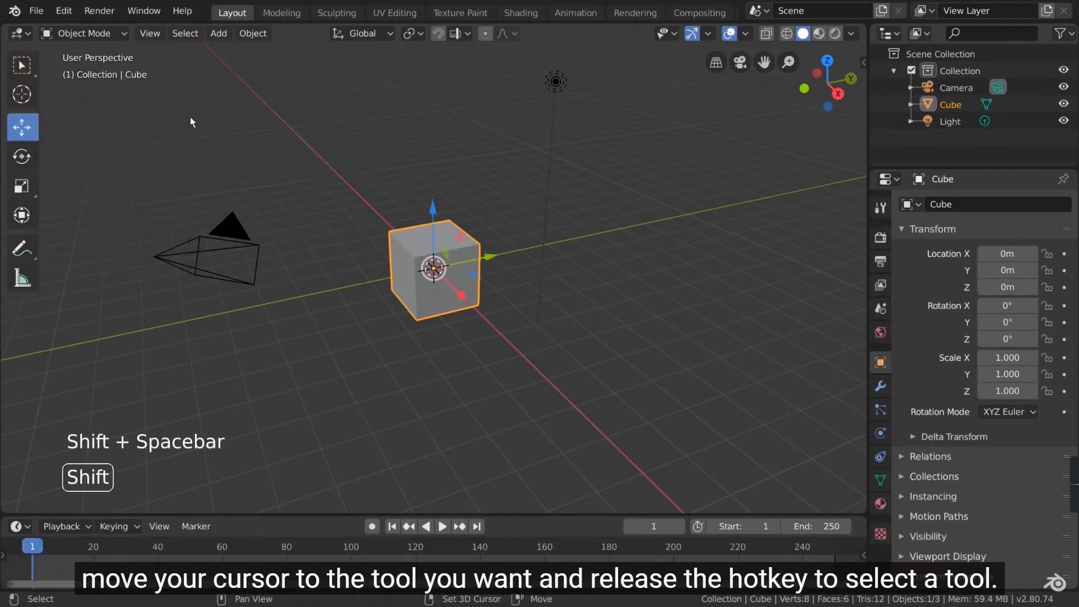
pyautogui.press('shift+space')
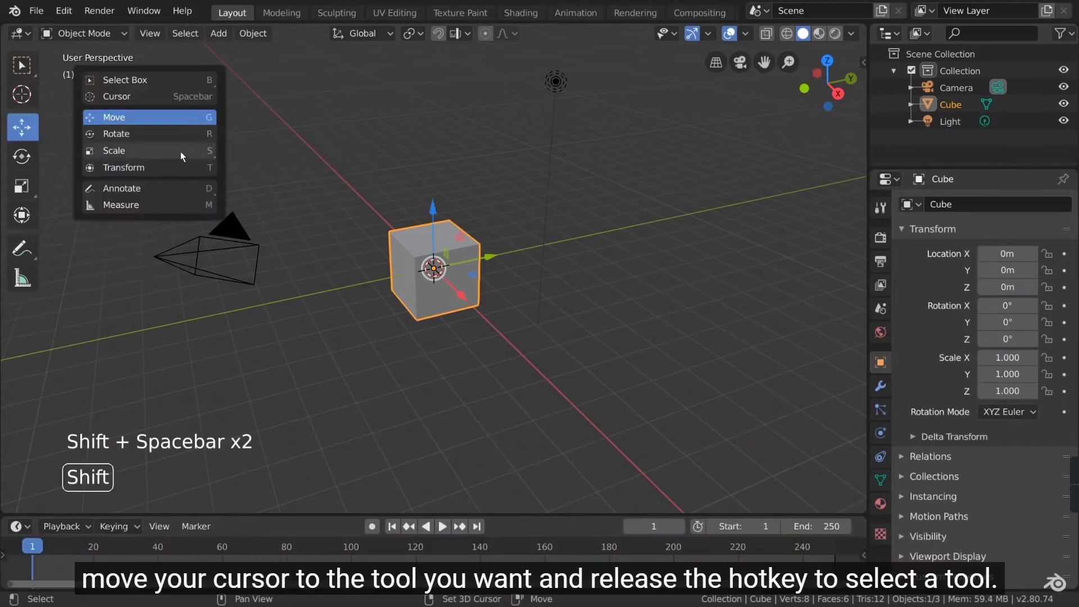
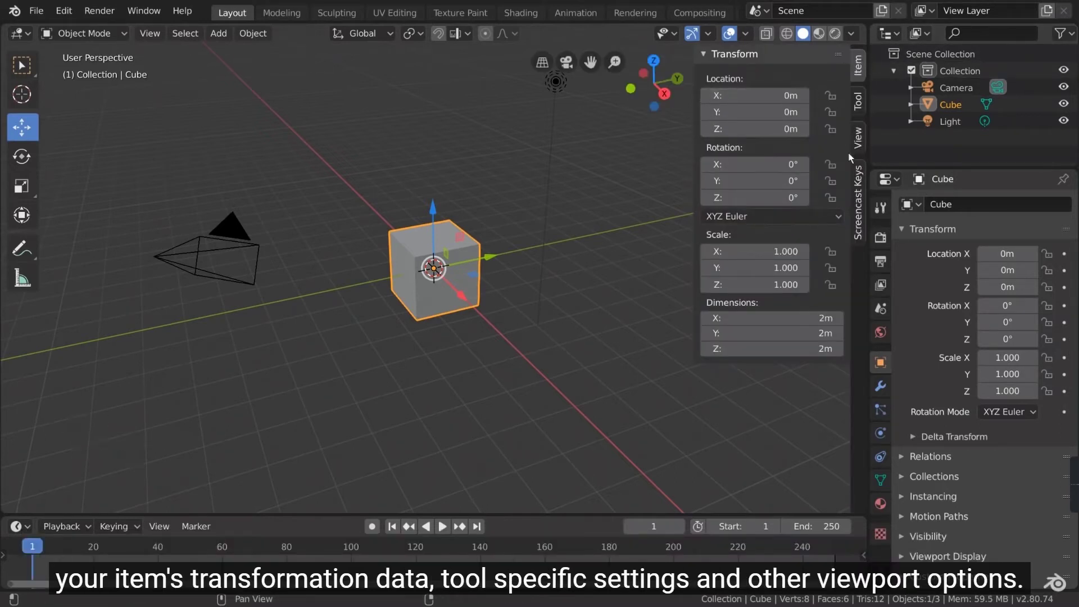
# Show the sidebar's Tool then View settings, revealing the 3D cursor values.
pyautogui.click(862, 102)
pyautogui.click(865, 141)
pyautogui.scroll(-3)
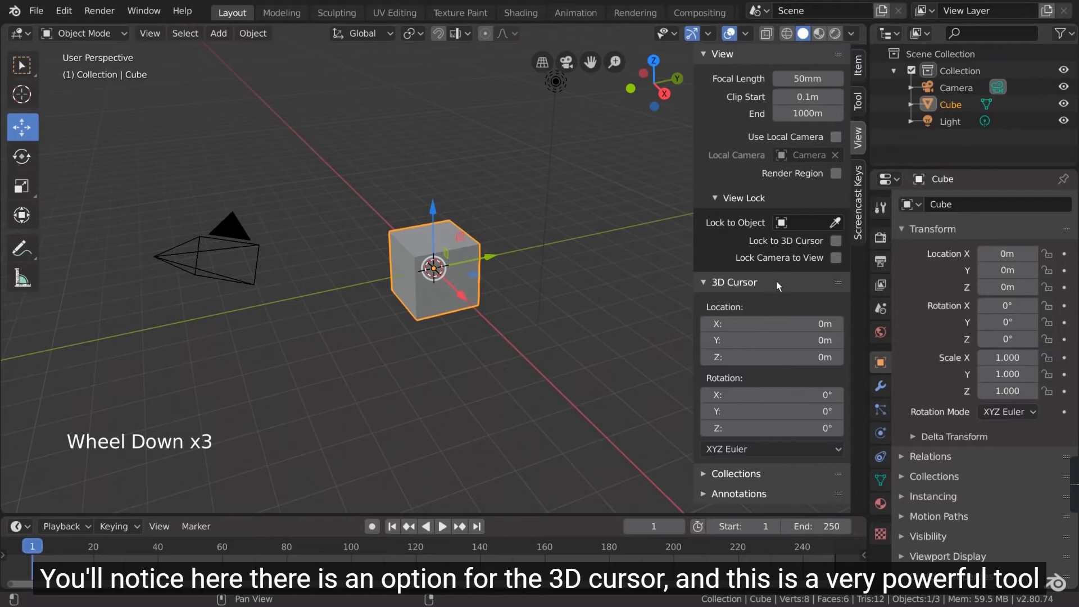
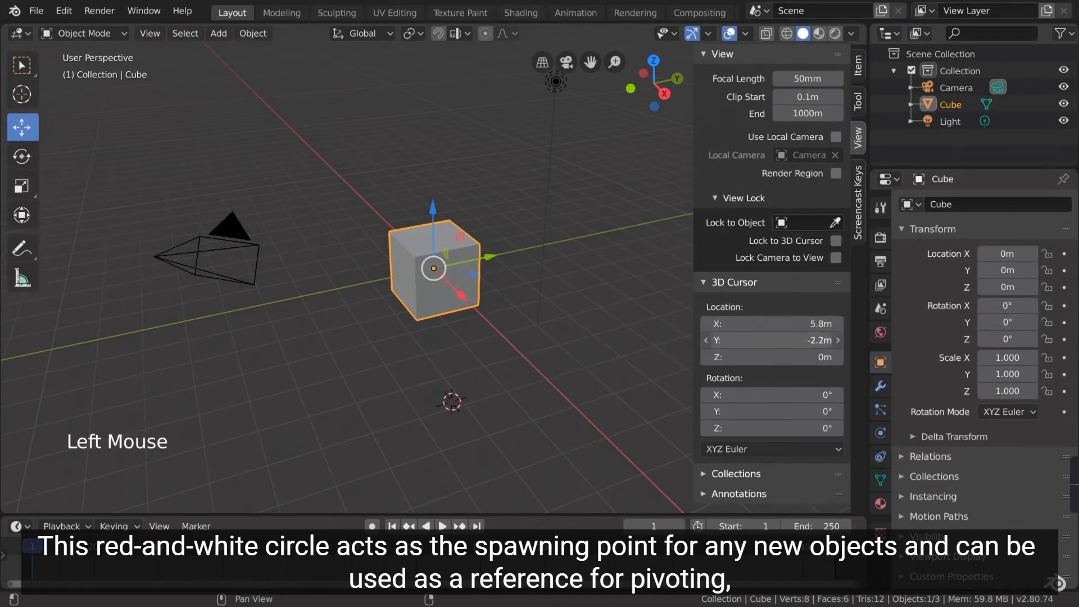
# Add and delete a test cube, then reposition the 3D cursor twice in the scene.
pyautogui.press('shift+a')
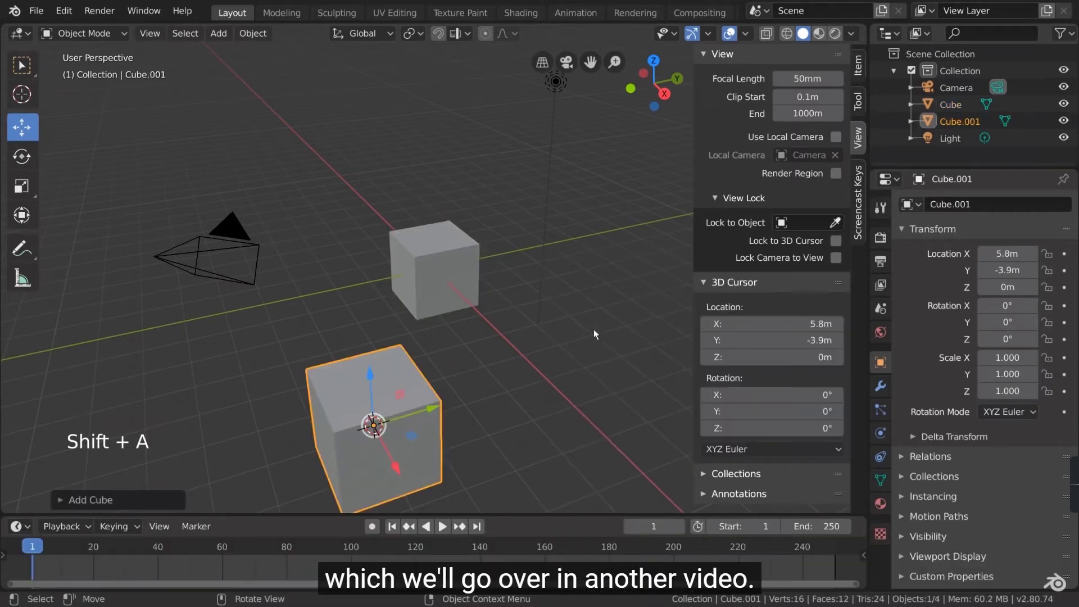
pyautogui.press('x')
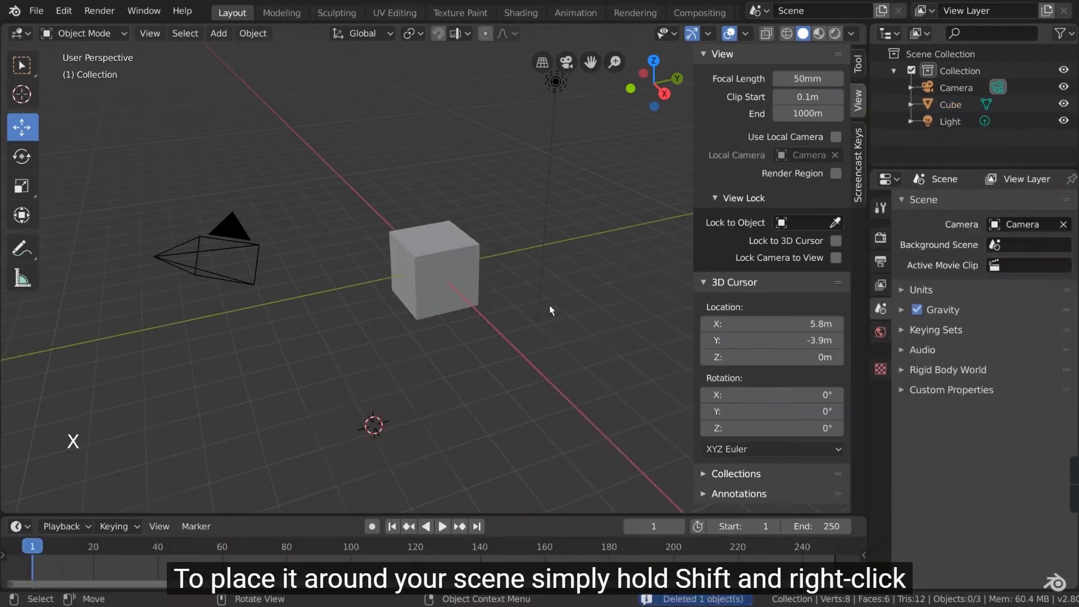
pyautogui.rightClick(317, 346)
pyautogui.rightClick(572, 312)
# Bring up the Snap pie menu to return the 3D cursor to the world origin.
pyautogui.press('shift+s')
pyautogui.press('shift+s')
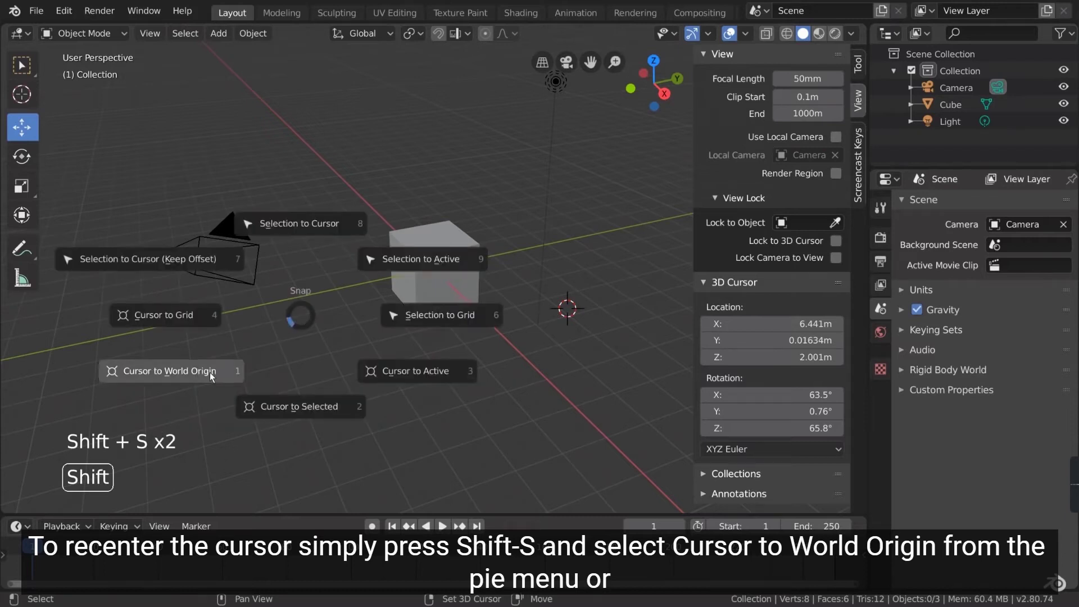
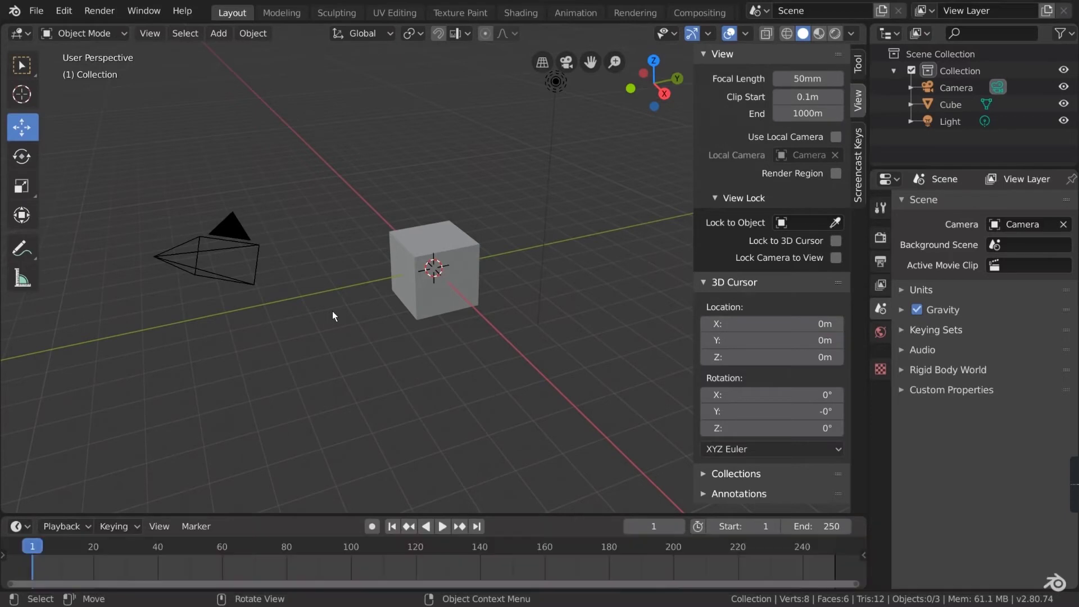
# Hide the sidebar and toolbar, then switch the viewport to wireframe shading.
pyautogui.press('n')
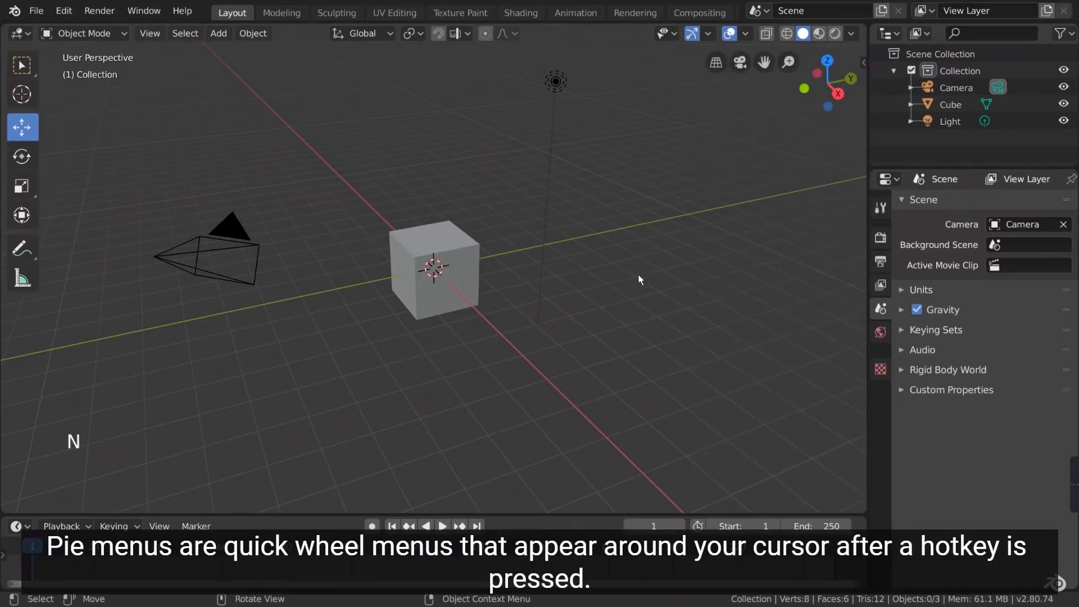
pyautogui.press('t')
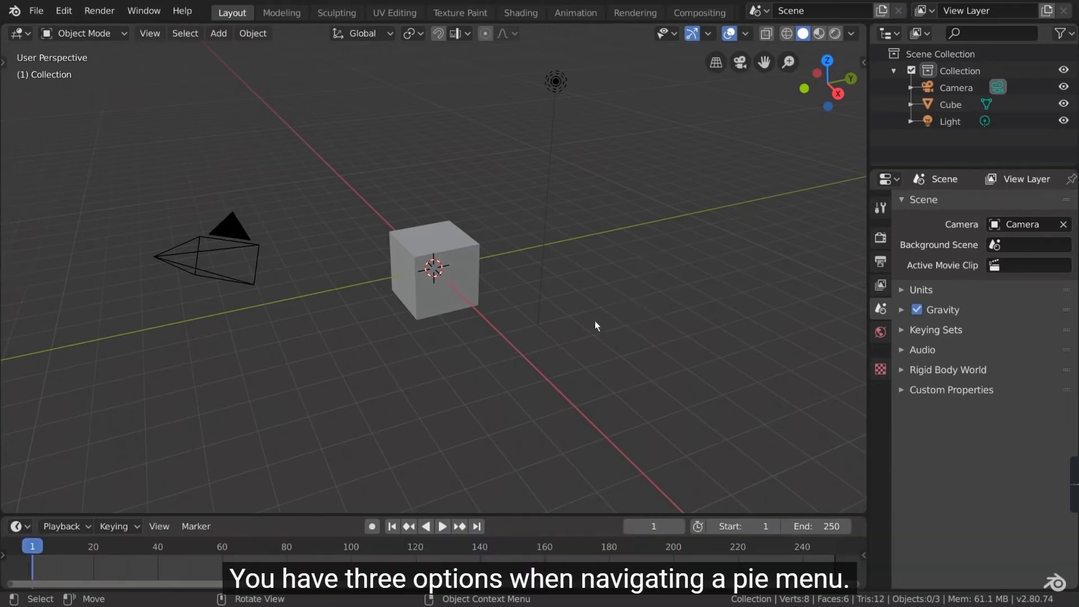
pyautogui.press('z')
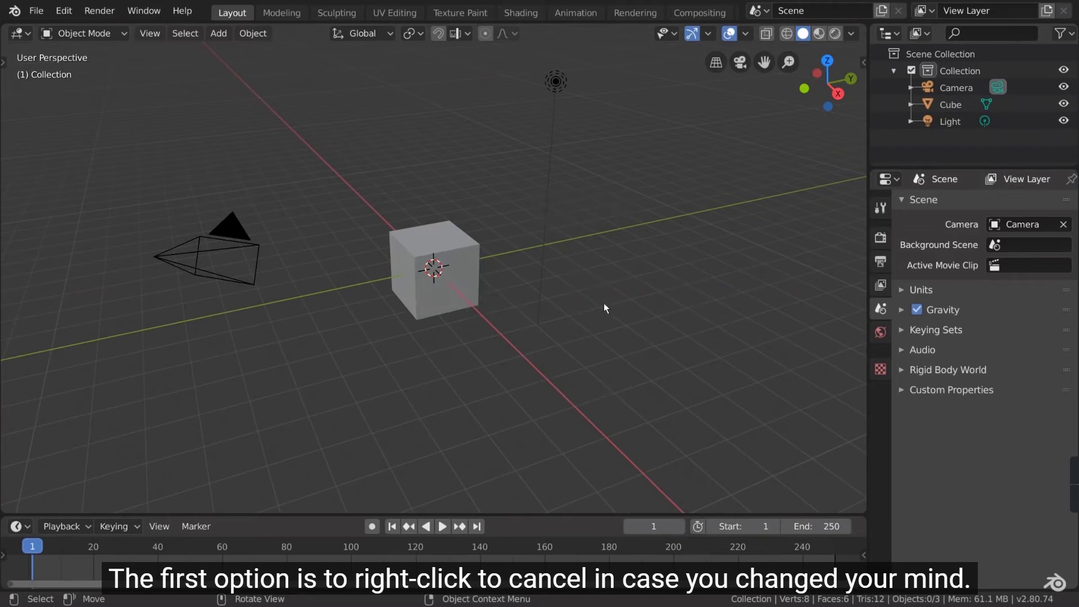
pyautogui.press('z')
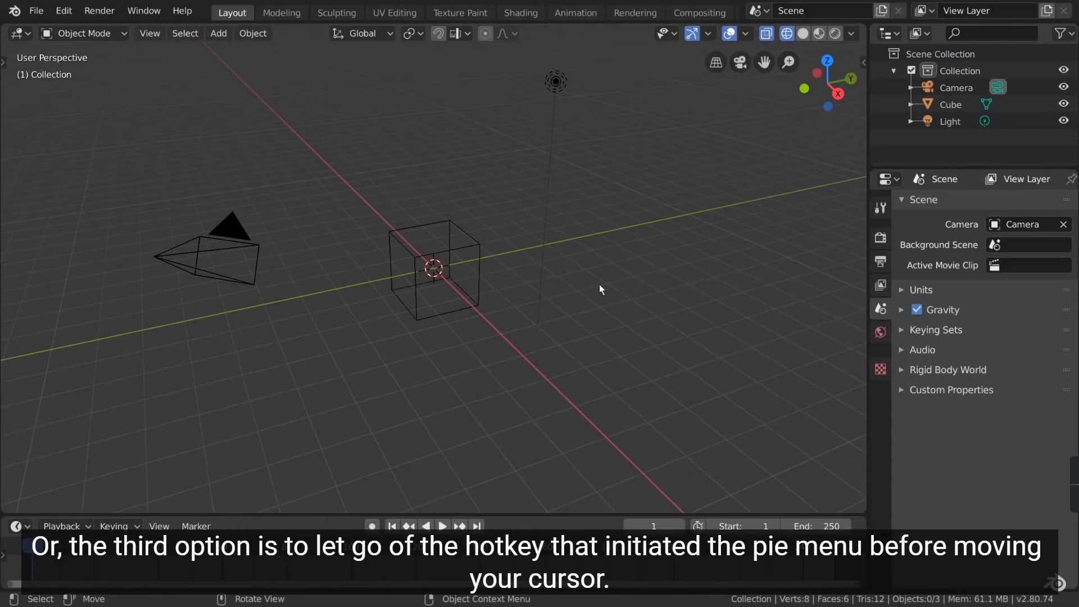
# Return the viewport to solid shading and bring up the Snap pie menu again.
pyautogui.press('z')
pyautogui.press('z')
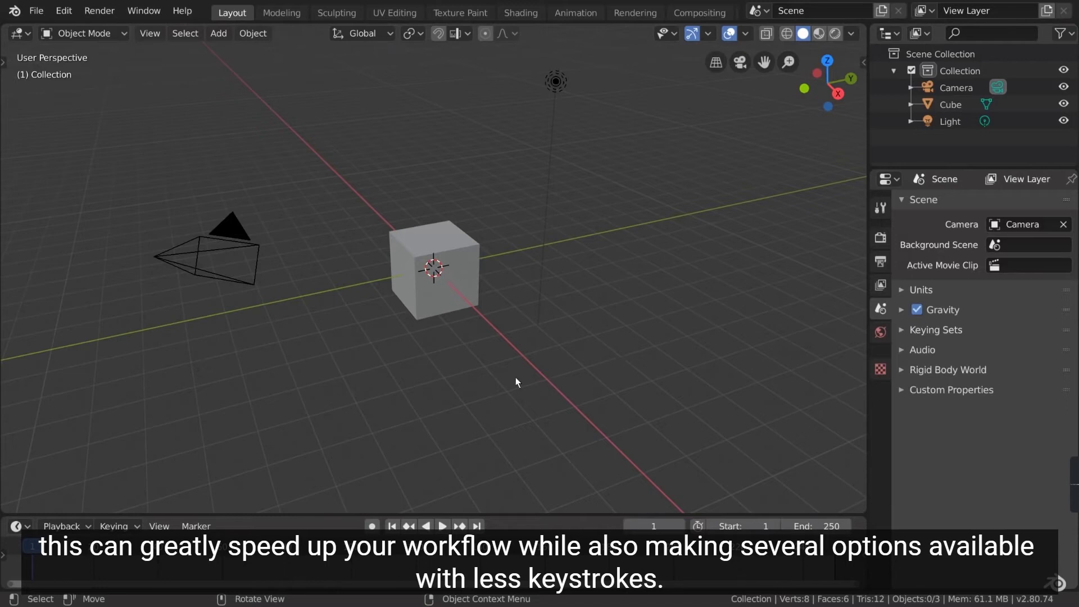
pyautogui.press('z')
pyautogui.press('shift+s')
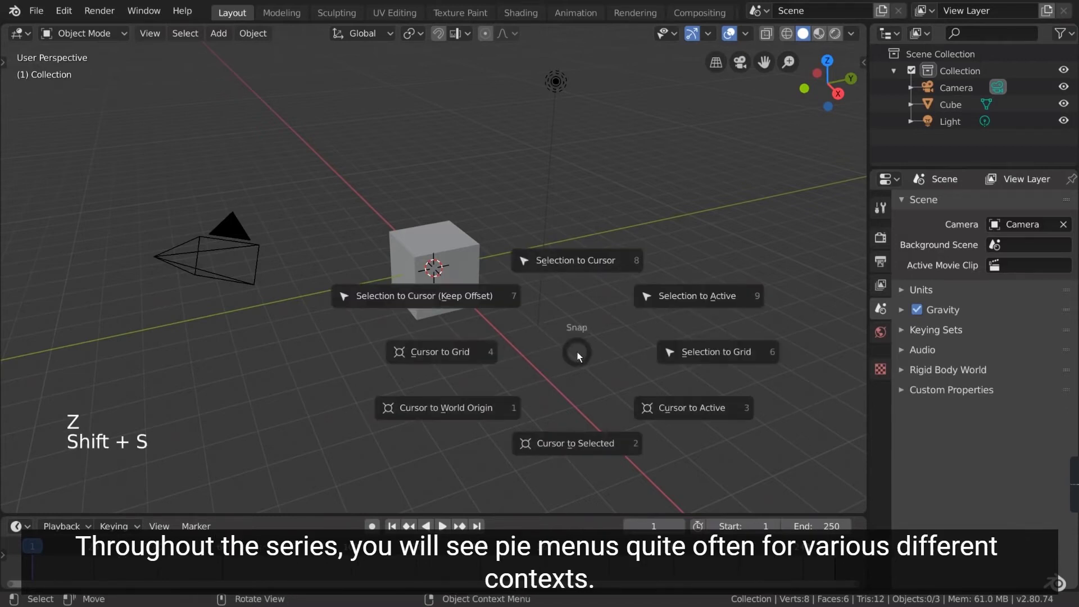
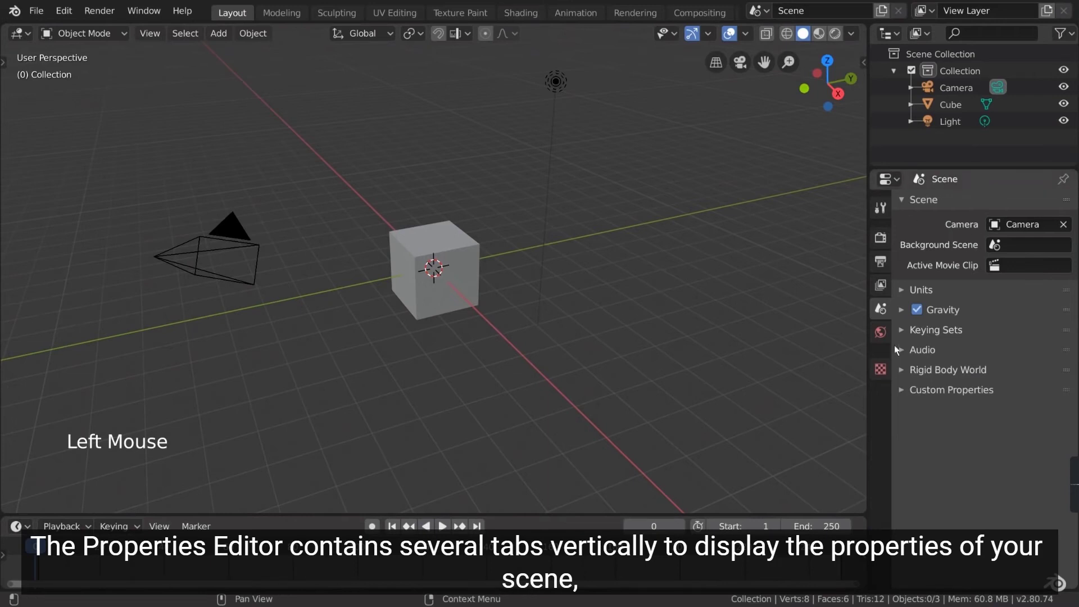
# Select the cube, review the Move tool options, and make Select Box the active tool.
pyautogui.click(474, 253)
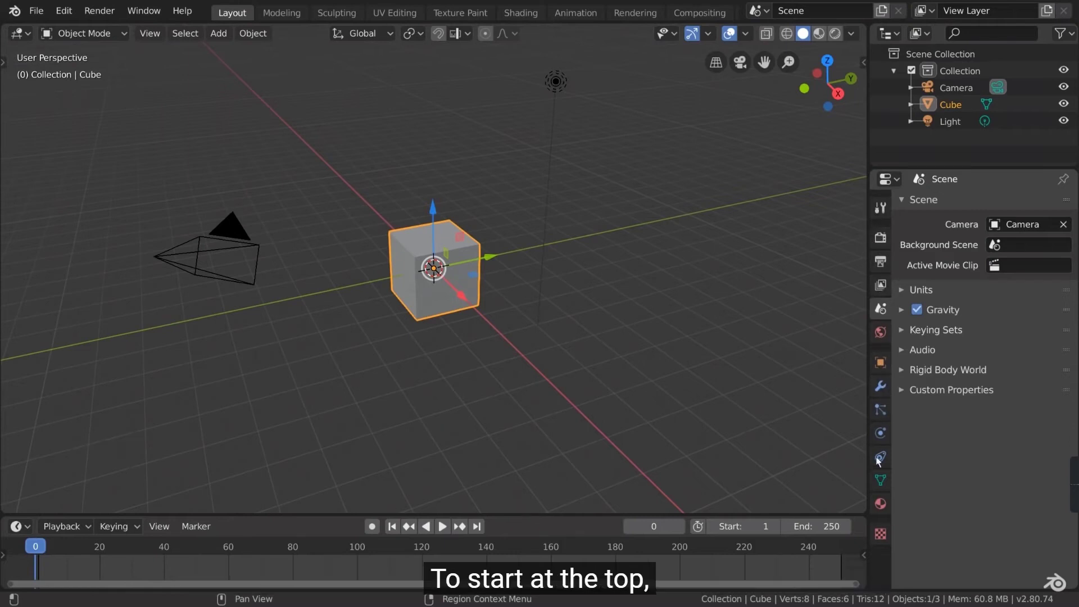
pyautogui.click(879, 211)
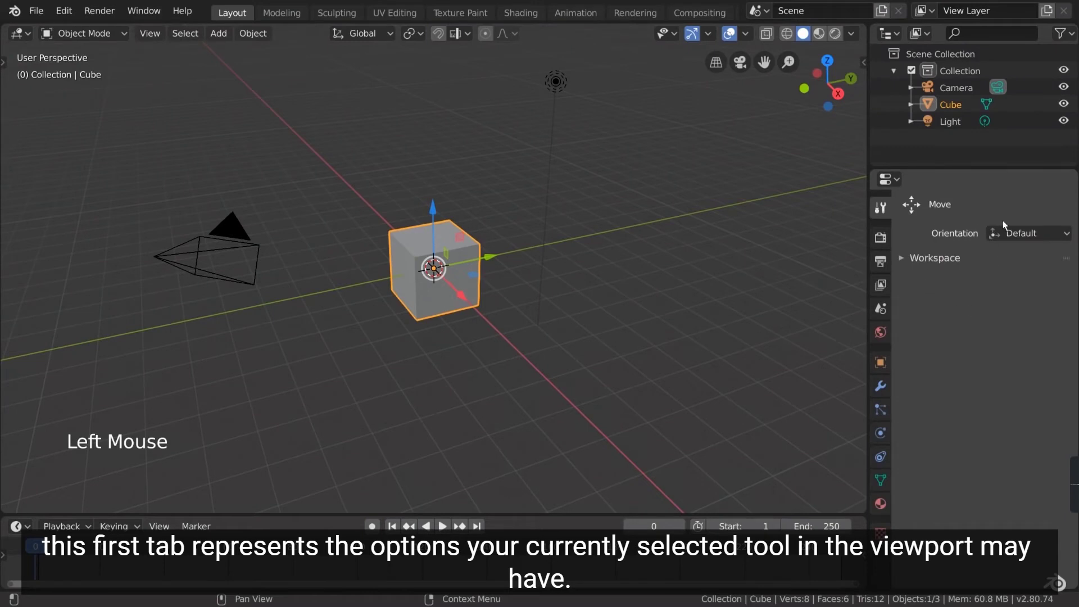
pyautogui.press('t')
pyautogui.click(30, 70)
pyautogui.press('t')
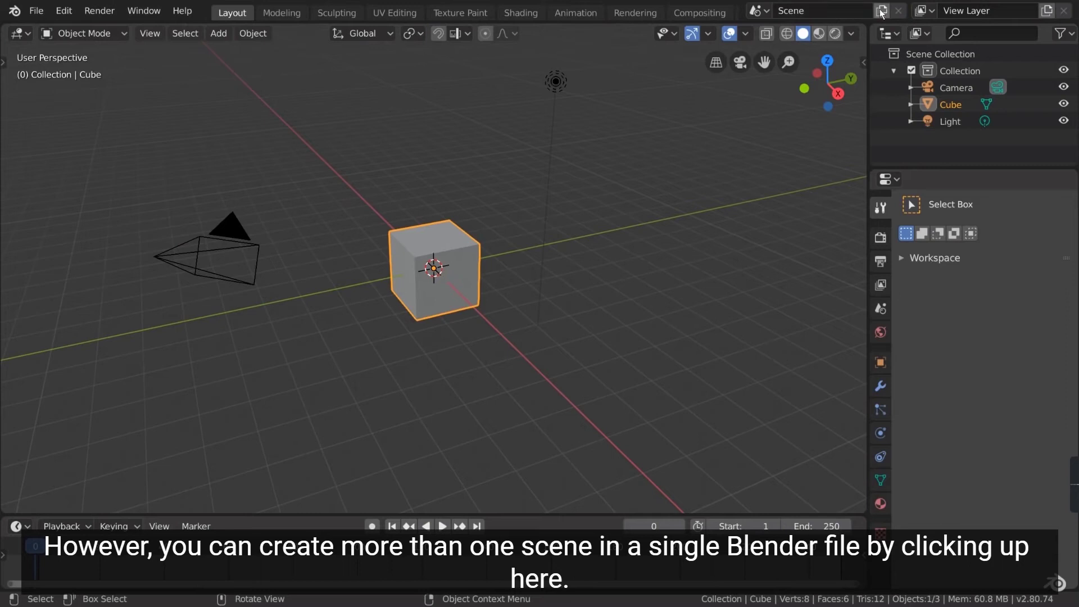
# Create a new empty scene, return to the original Scene, and show its Render settings (Eevee).
pyautogui.click(887, 14)
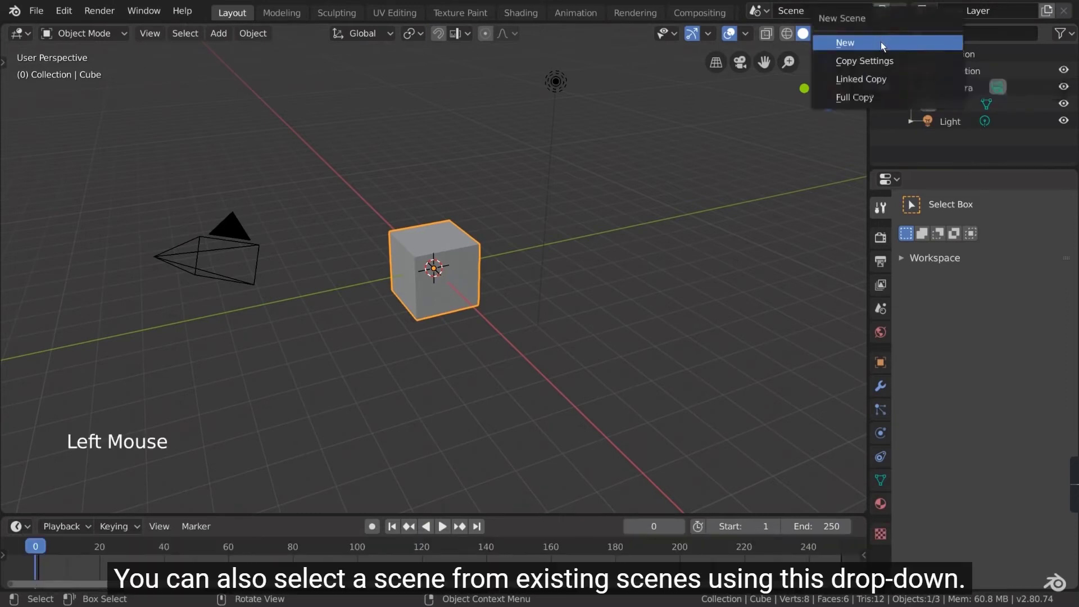
pyautogui.click(768, 18)
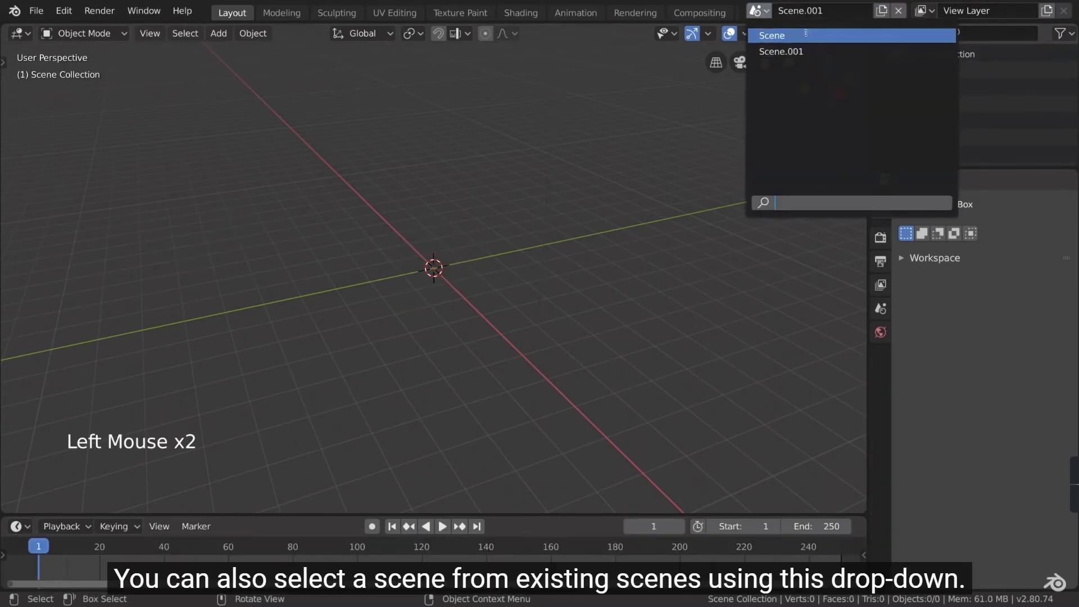
pyautogui.click(761, 12)
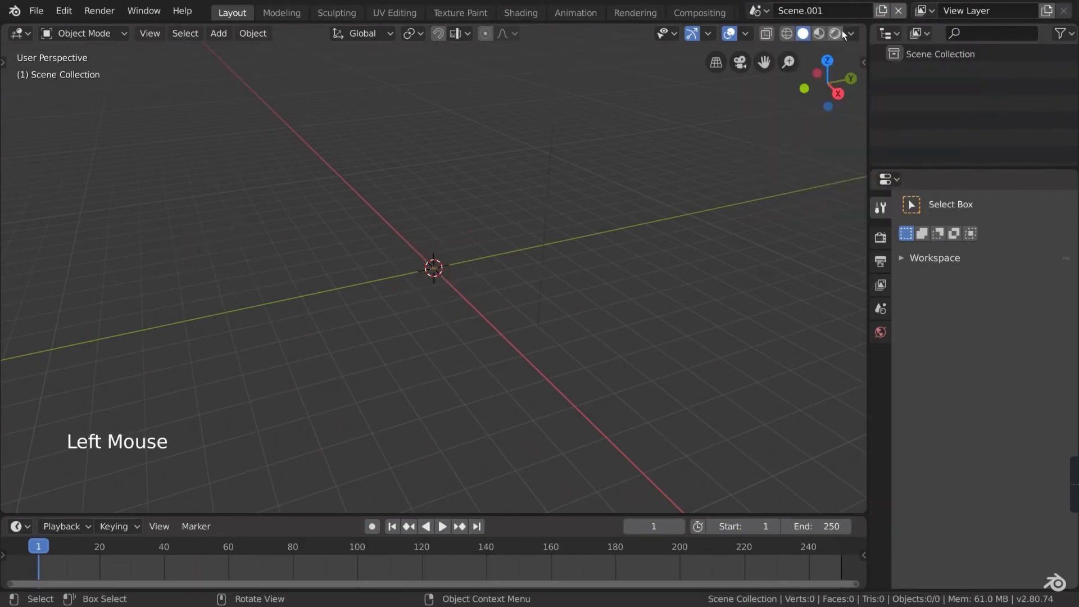
pyautogui.click(903, 16)
pyautogui.click(887, 242)
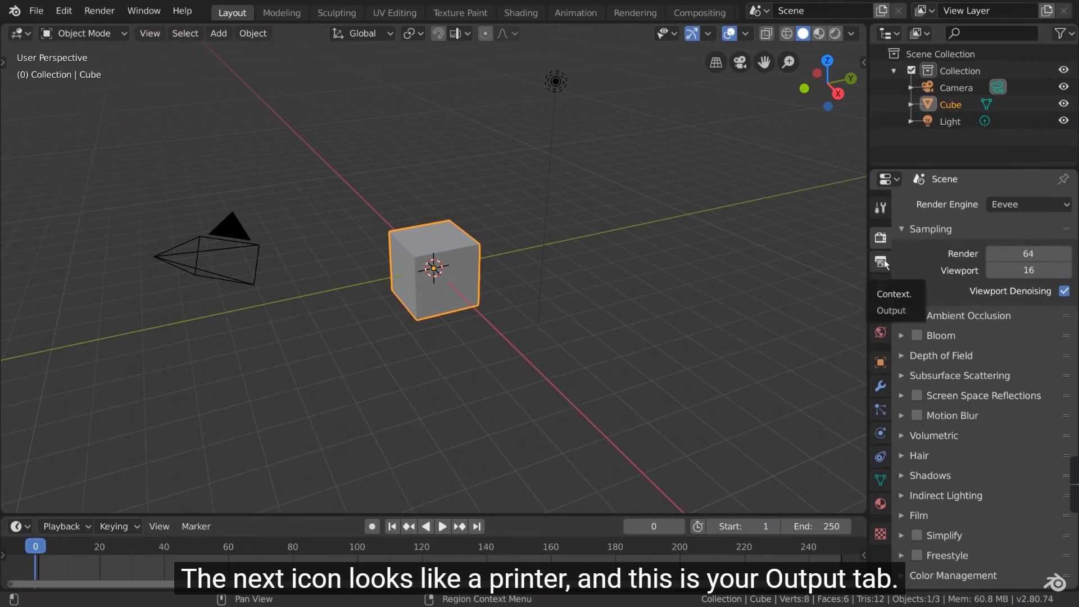
# Review the Output settings: resolution and frame range.
pyautogui.click(888, 264)
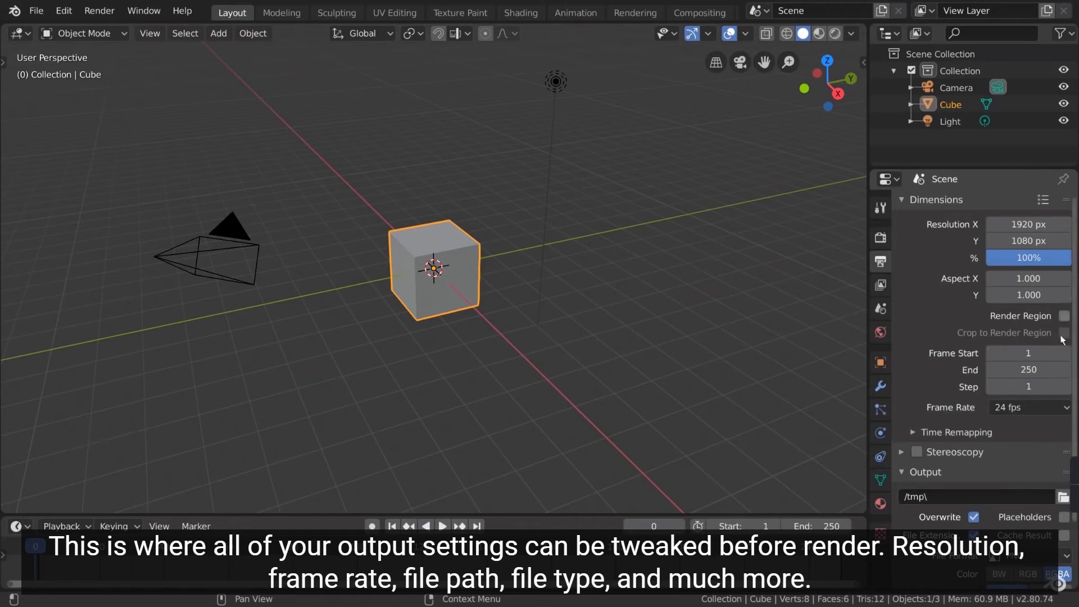
pyautogui.scroll(-3)
pyautogui.scroll(-3)
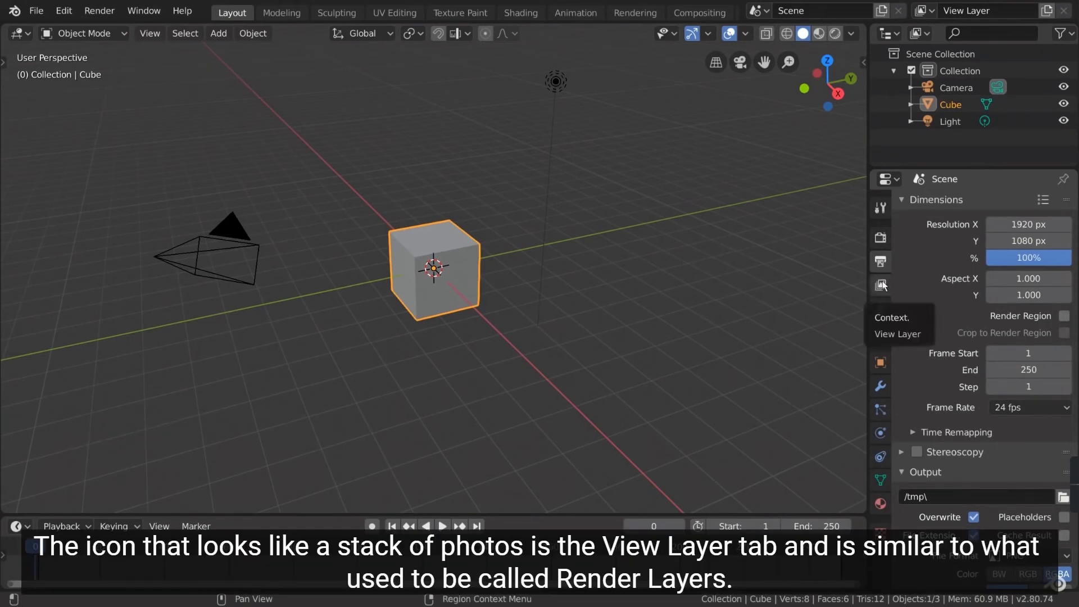
# Show the View Layer settings with Combined and Z passes, and edit the View Layer name field.
pyautogui.click(887, 285)
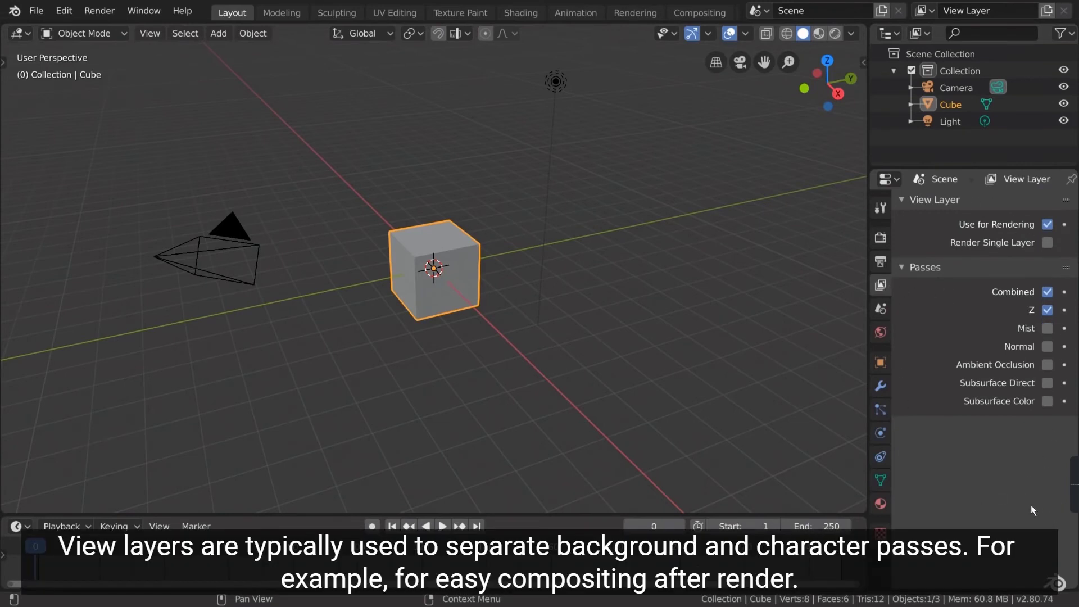
pyautogui.click(1049, 226)
pyautogui.click(1049, 225)
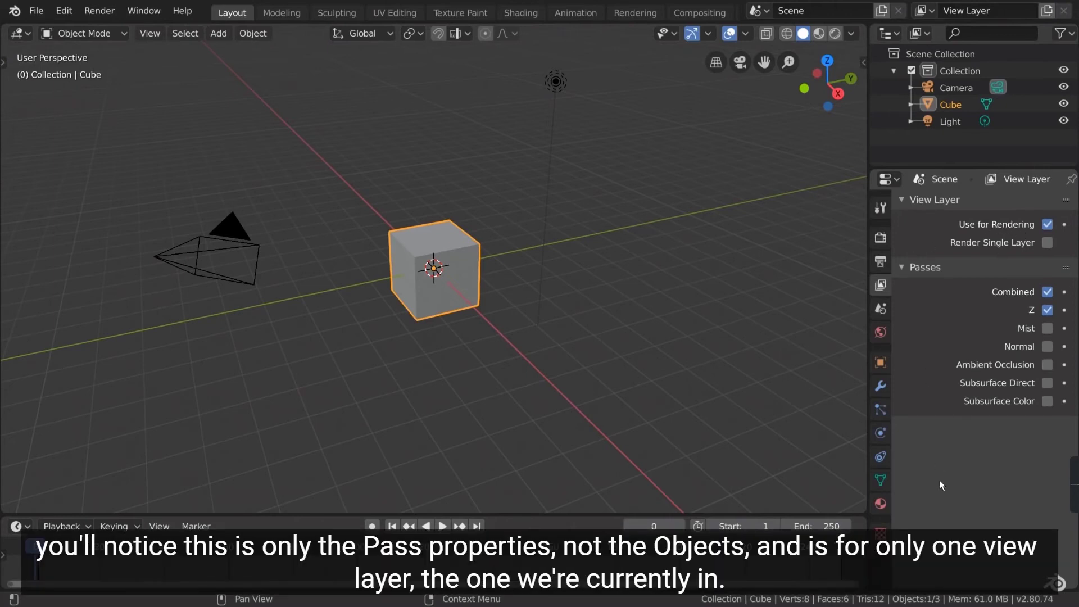
pyautogui.doubleClick(904, 274)
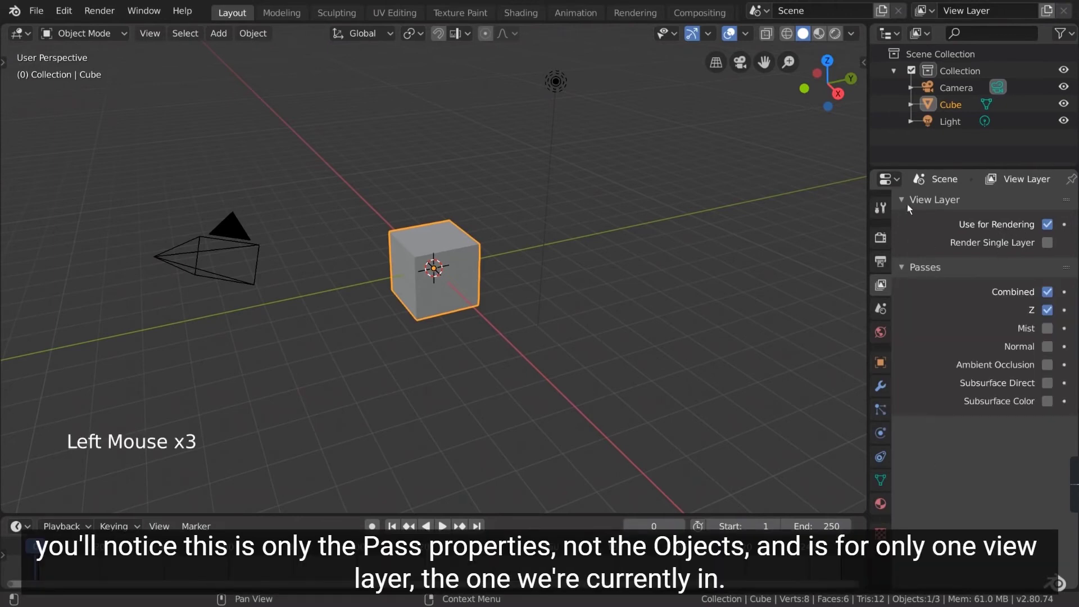
pyautogui.doubleClick(902, 203)
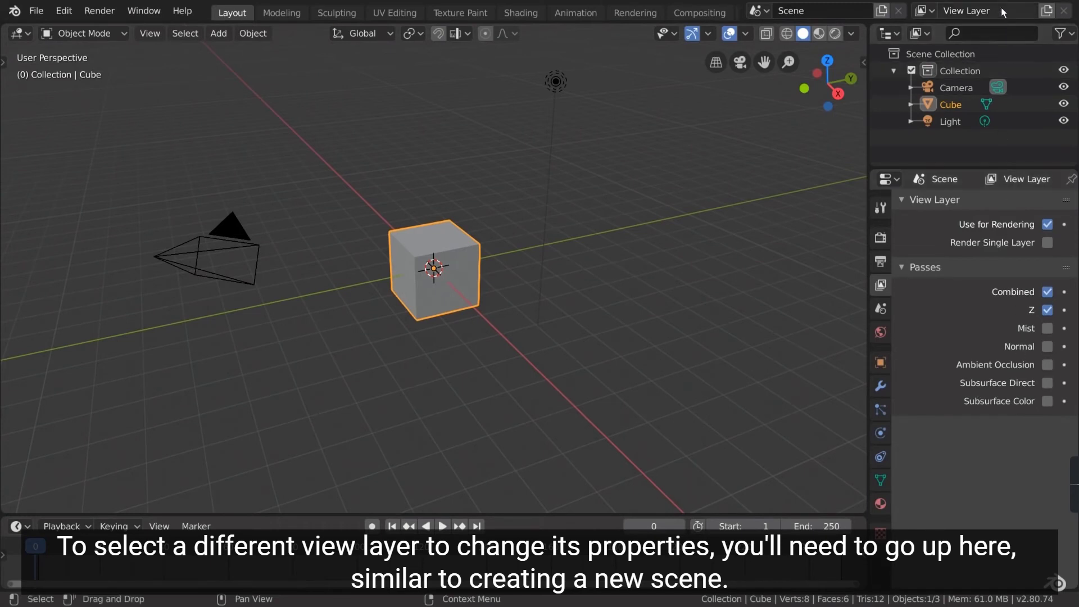
pyautogui.click(1006, 8)
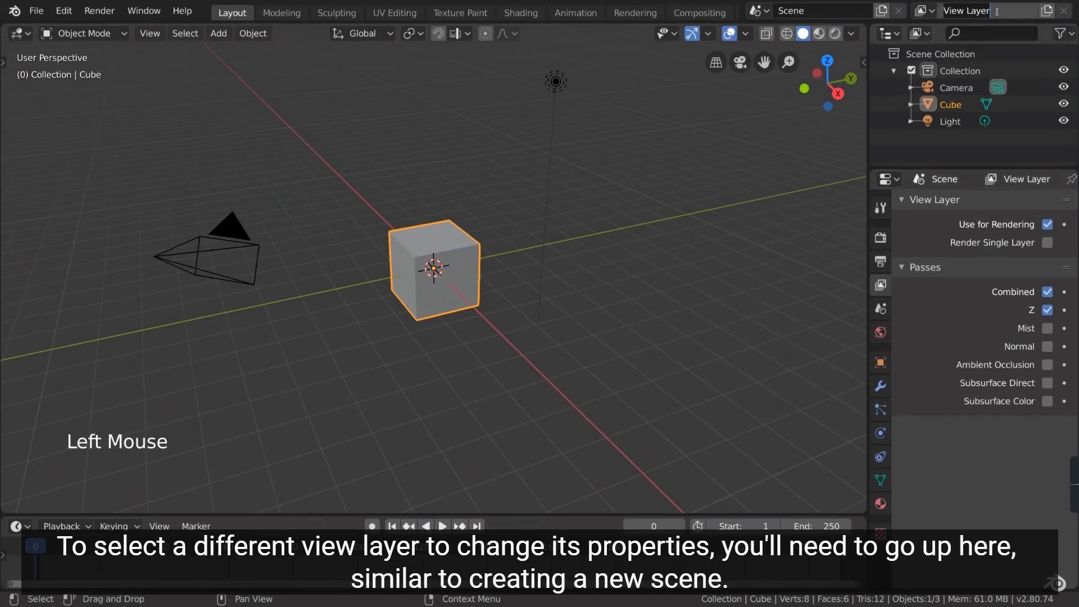
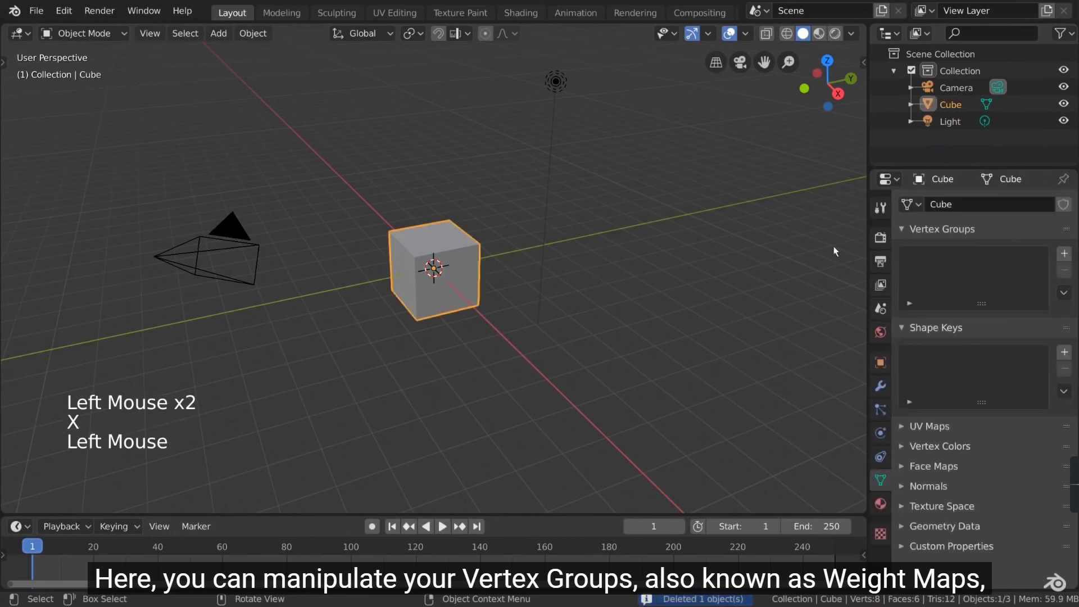
pyautogui.click(1069, 257)
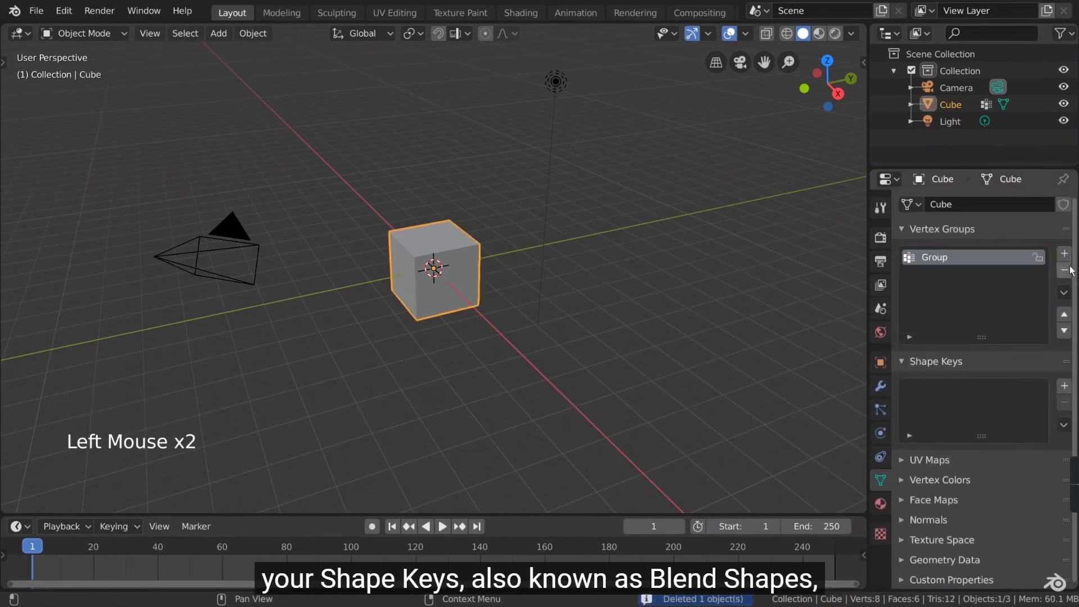
pyautogui.click(1074, 274)
pyautogui.click(1070, 354)
pyautogui.click(1069, 373)
pyautogui.click(957, 428)
pyautogui.click(951, 430)
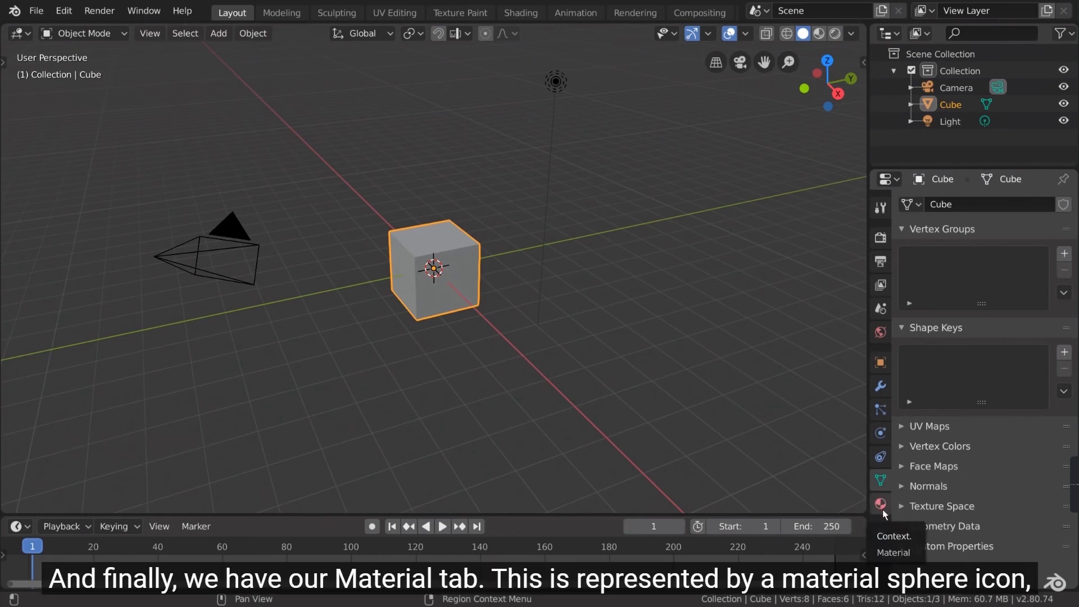
# Show the cube's Material settings and collapse the material preview.
pyautogui.click(887, 513)
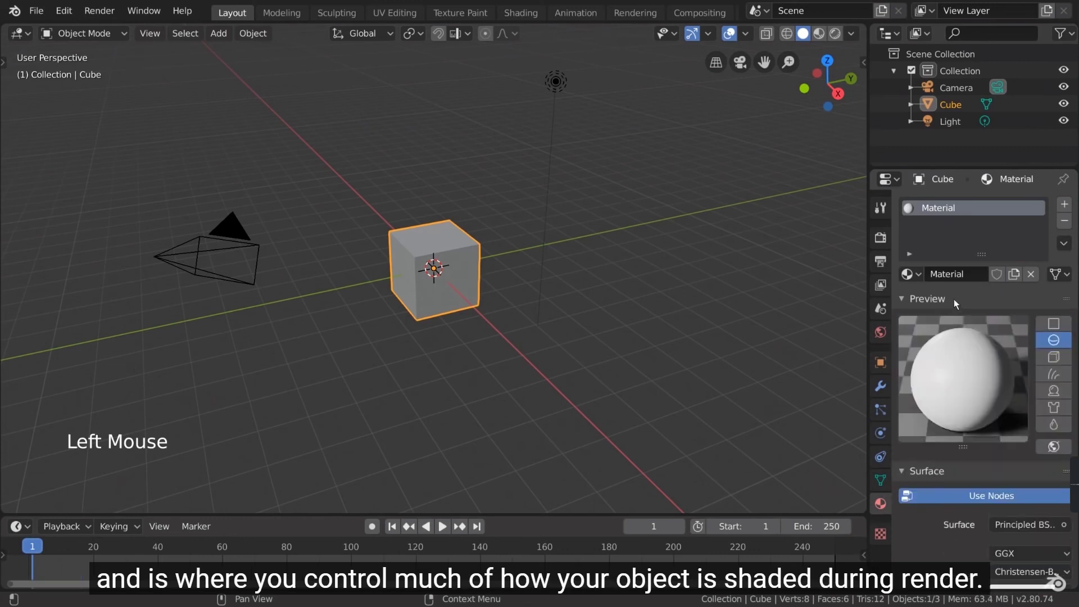
pyautogui.scroll(-3)
pyautogui.scroll(3)
pyautogui.click(948, 300)
pyautogui.scroll(-3)
# Browse the Surface shader list, leaving Principled BSDF unchanged.
pyautogui.click(1023, 328)
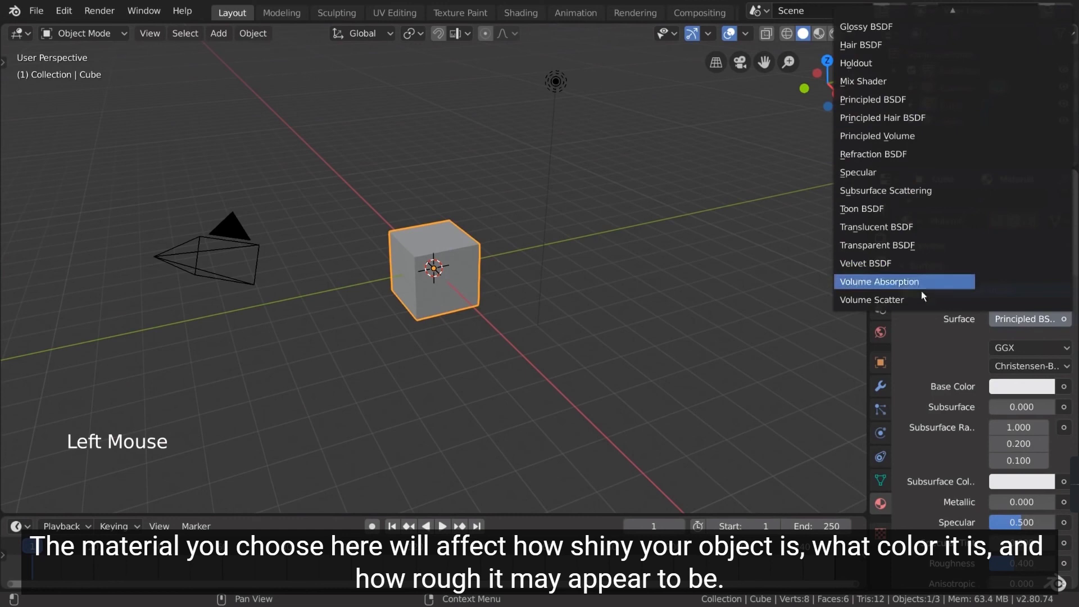
pyautogui.scroll(-3)
pyautogui.scroll(3)
pyautogui.scroll(3)
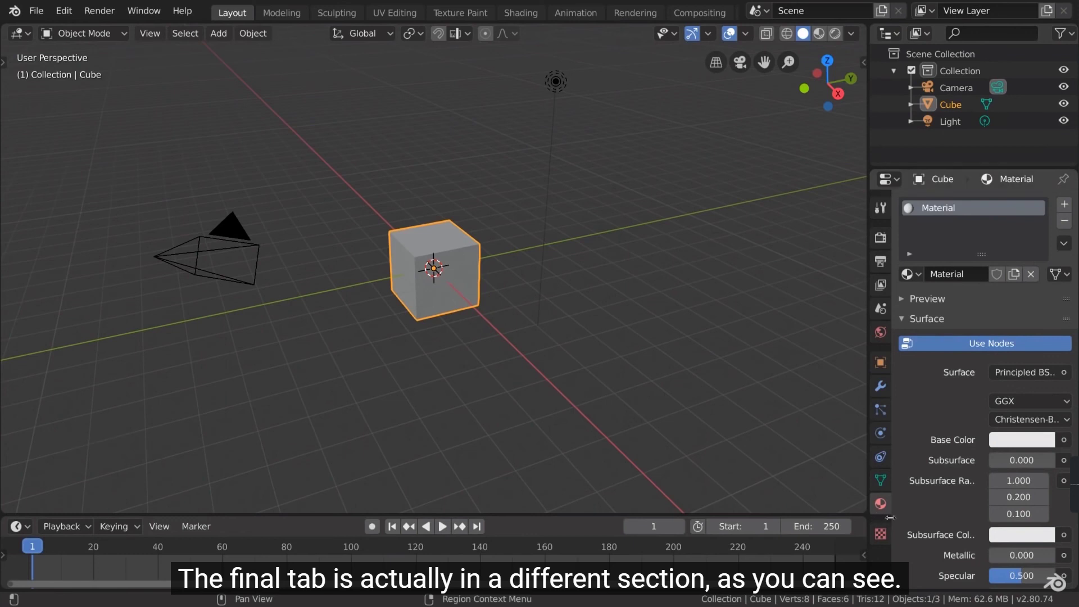
pyautogui.click(889, 544)
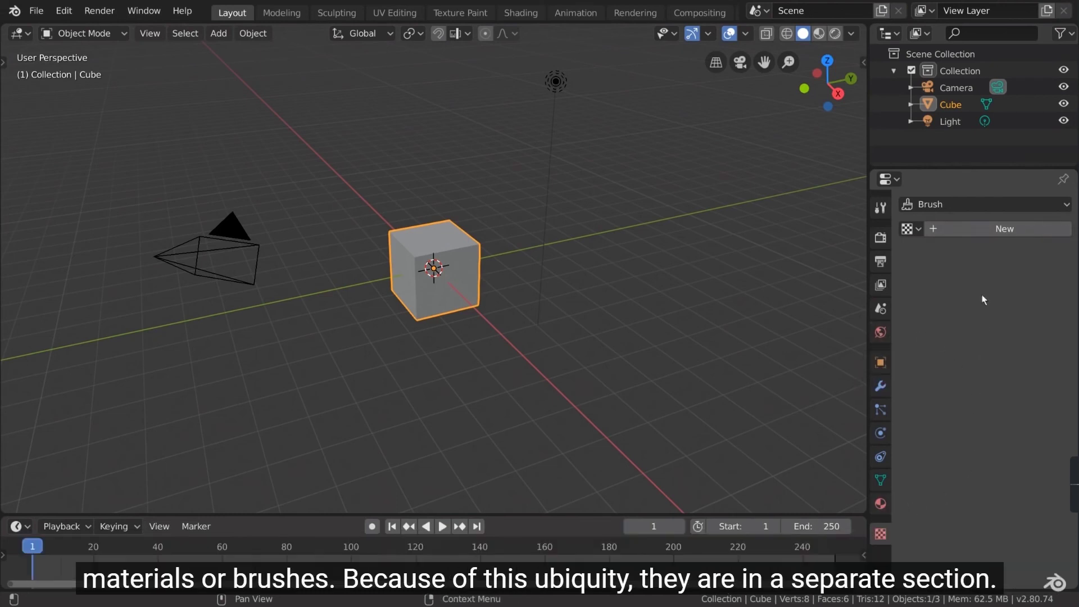
pyautogui.click(984, 236)
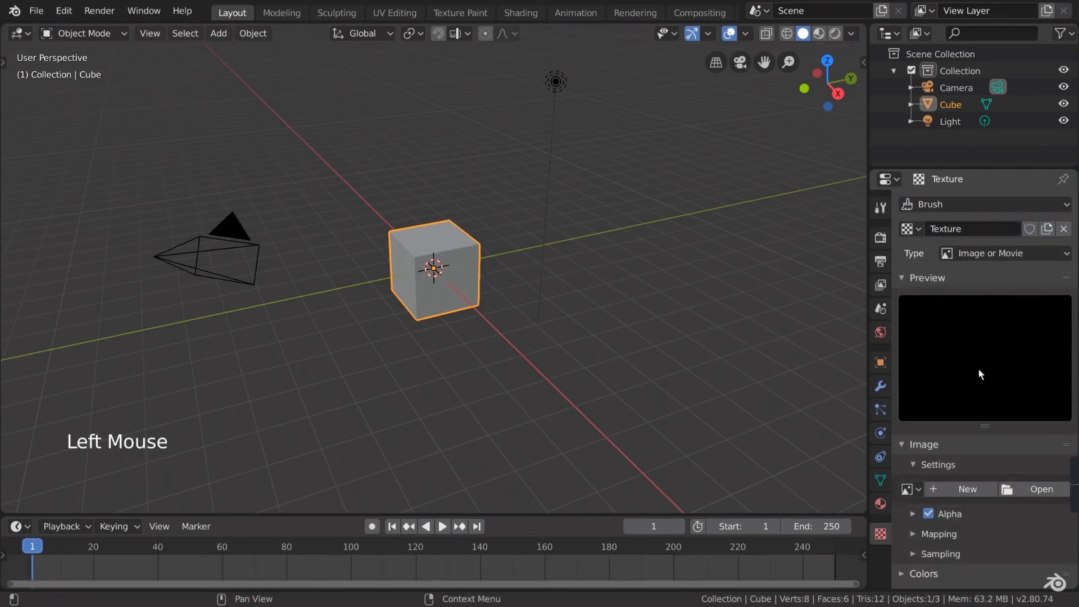
pyautogui.click(1067, 234)
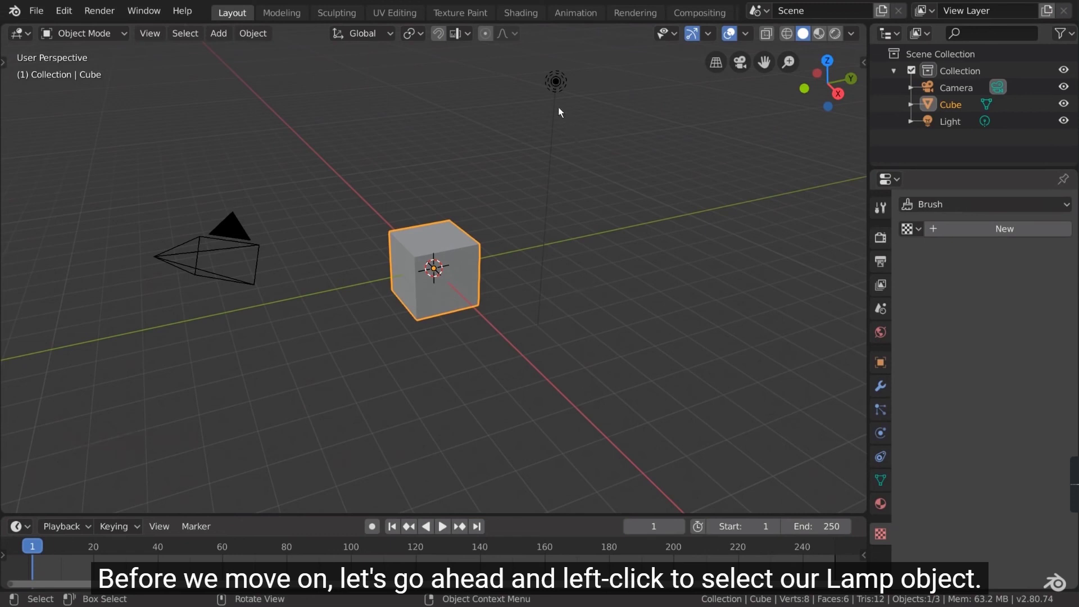
# Select the light and set its radius to 0.7 m in Light Properties.
pyautogui.click(559, 112)
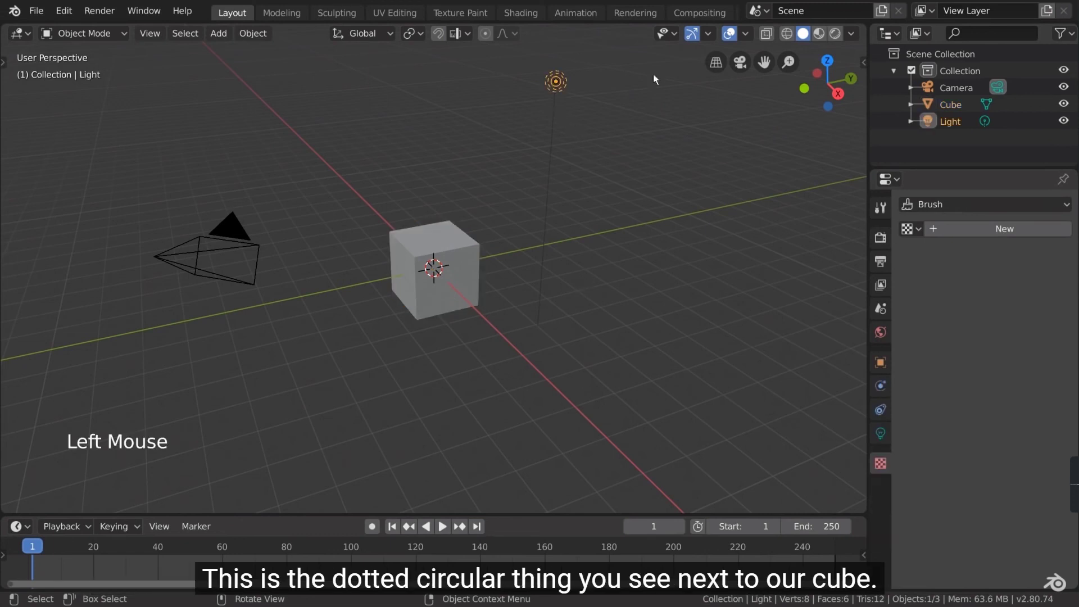
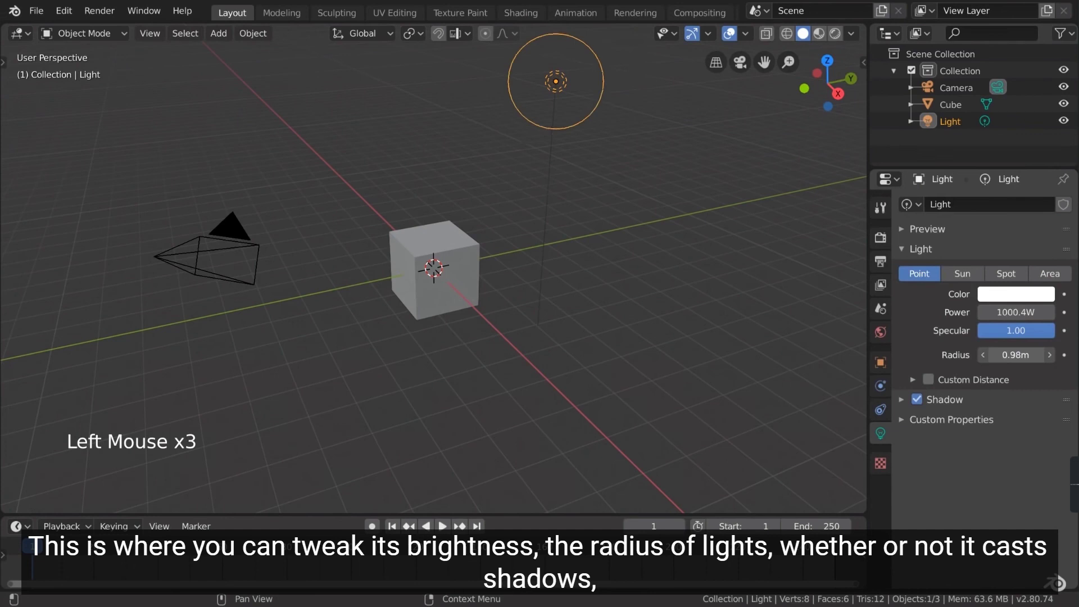
pyautogui.doubleClick(917, 403)
pyautogui.click(972, 276)
pyautogui.click(1015, 274)
pyautogui.click(1048, 274)
pyautogui.click(932, 278)
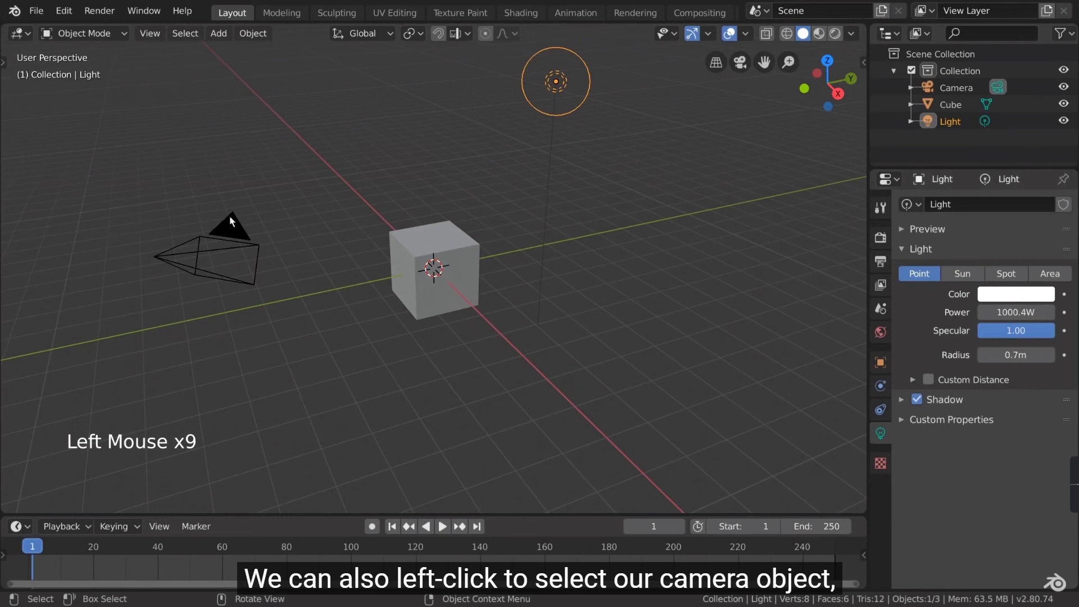
# Select the camera to show its lens settings.
pyautogui.click(240, 228)
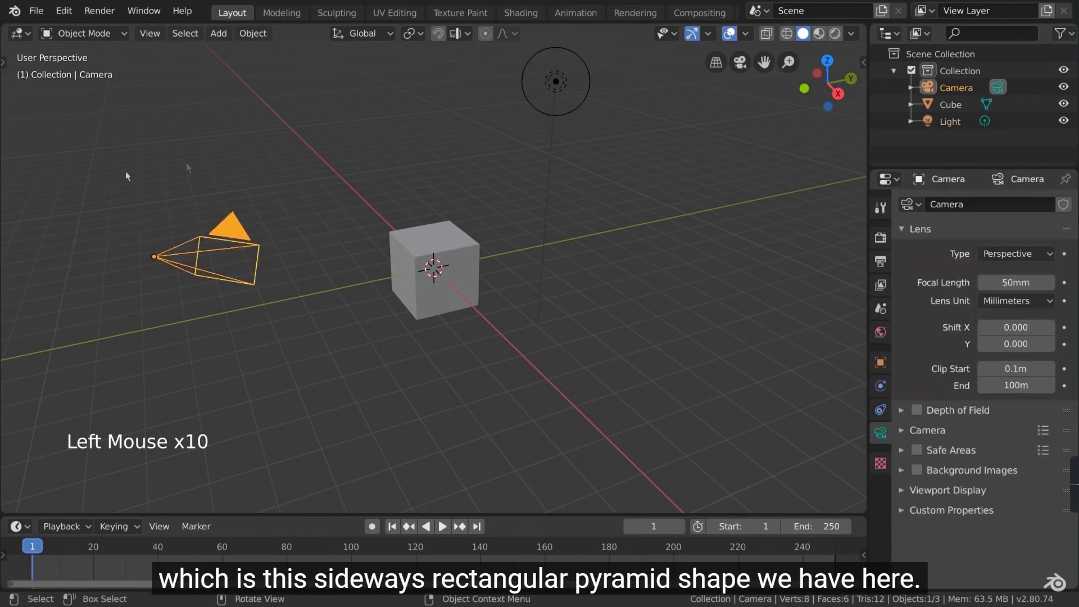